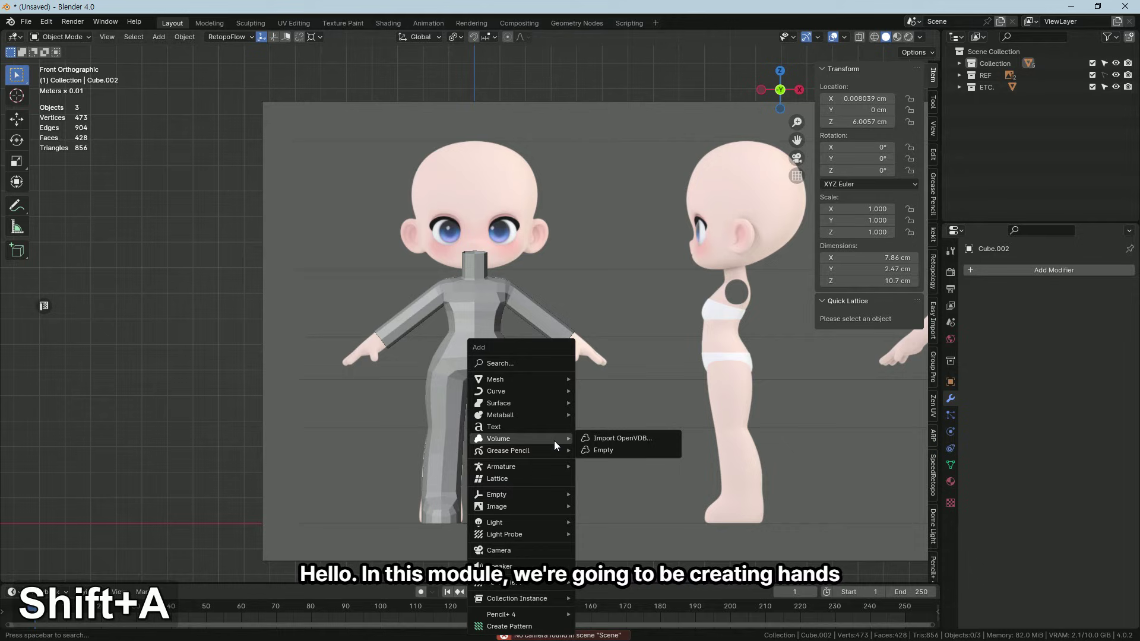
Add a cylinder with 24 vertices and move it up along Z to head height.
key("shift+a")
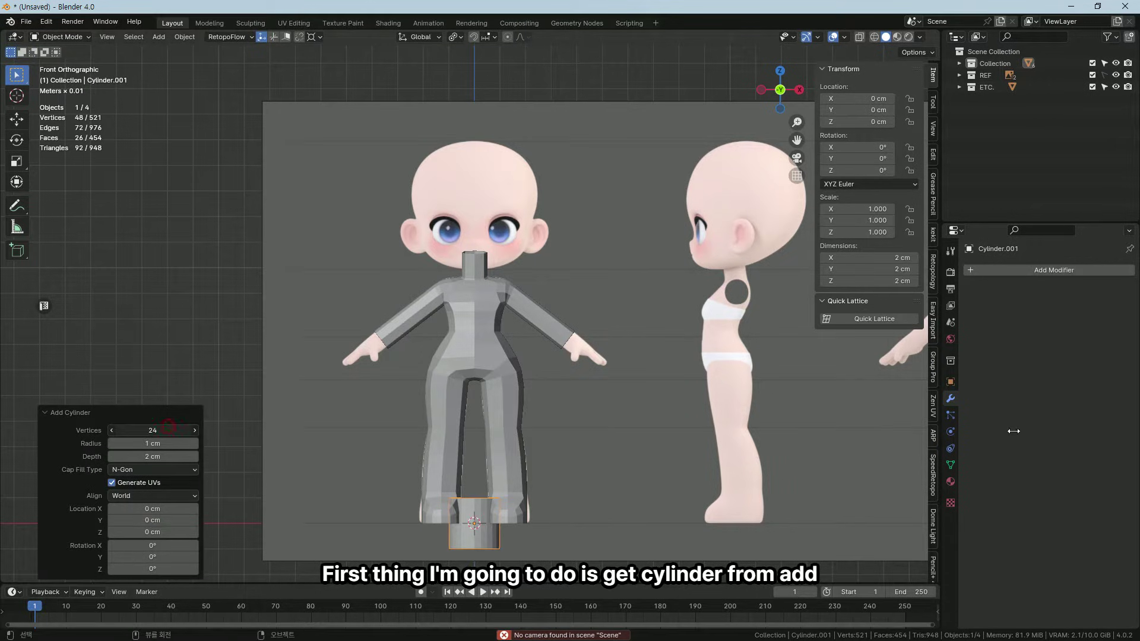
type("24")
key("Return")
key("g")
type("gz")
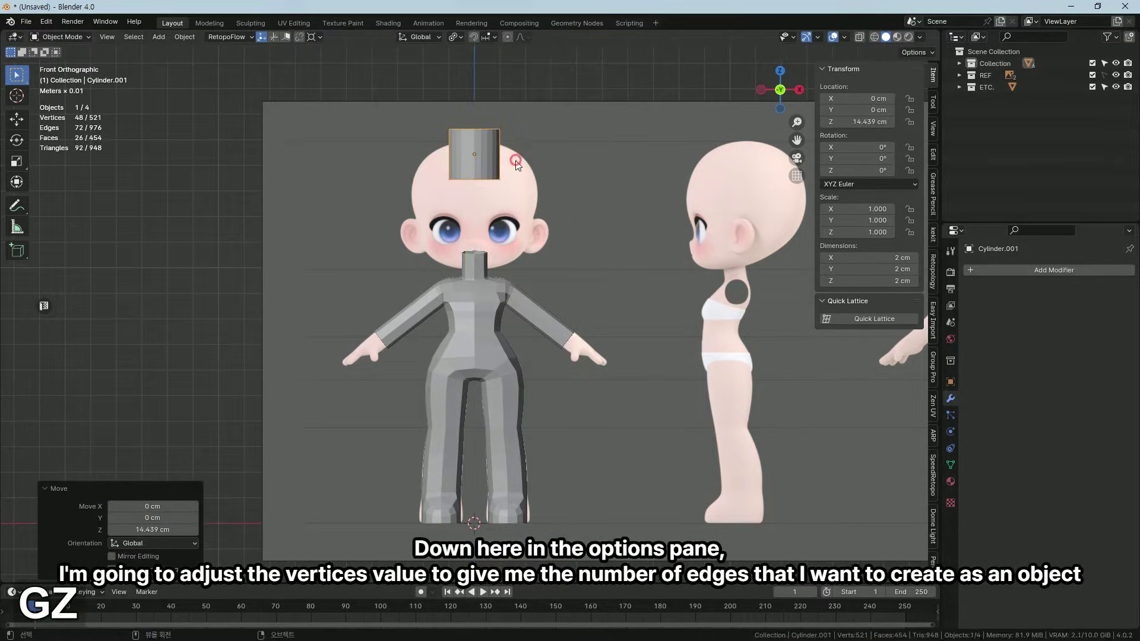
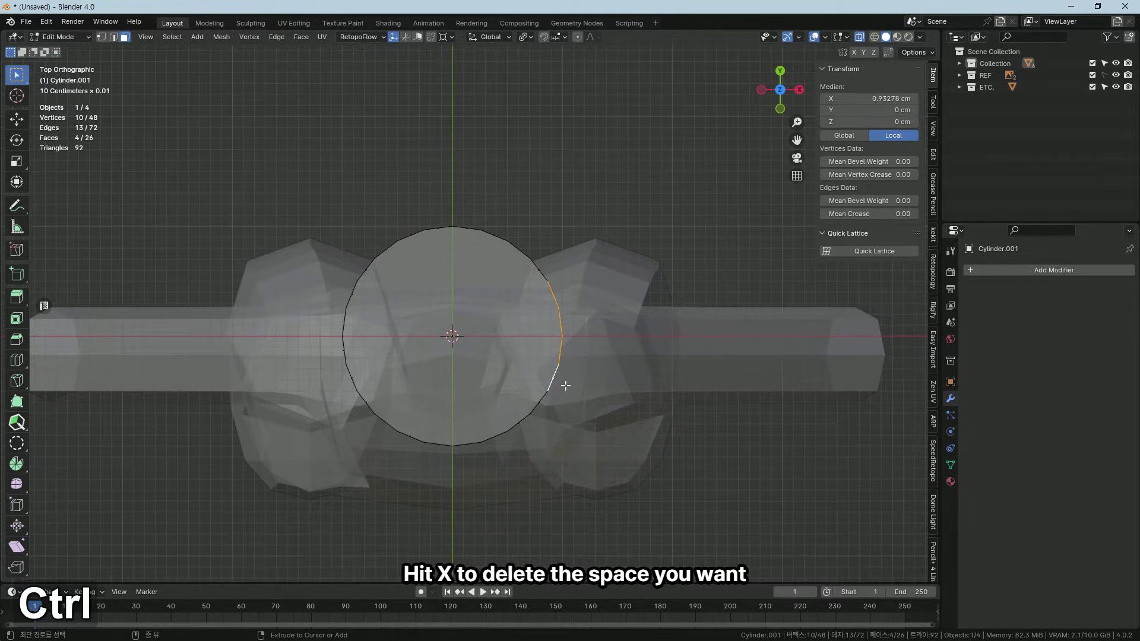
Invert the selection and delete the unwanted vertices, leaving a short arc of the cylinder.
key("ctrl+i")
key("x")
type("xf")
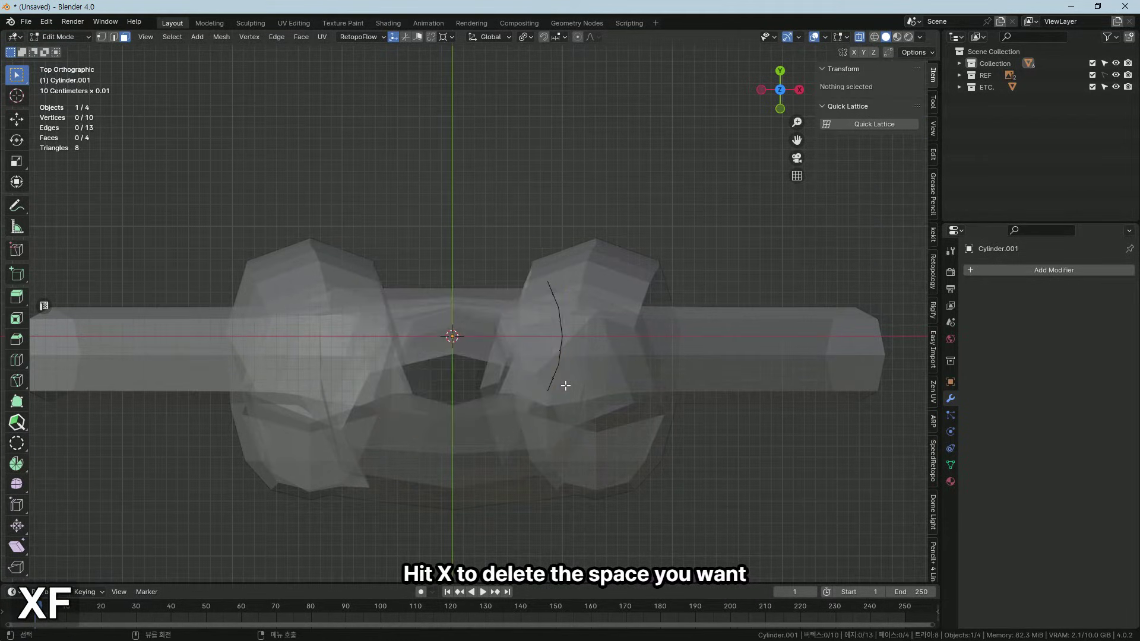
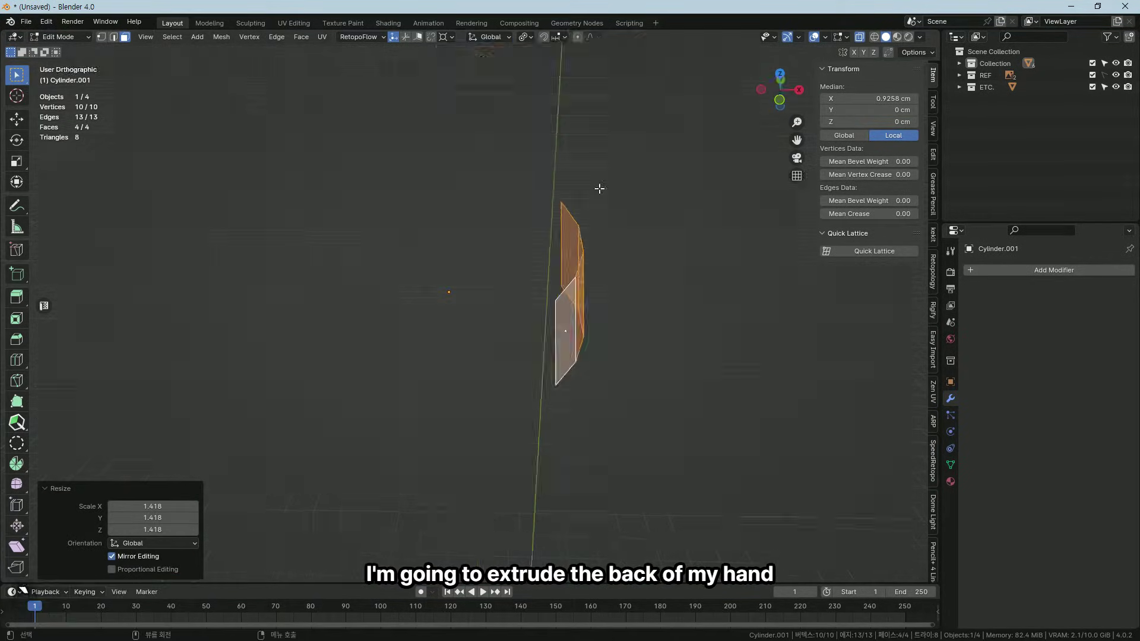
Extrude the arc sideways into a palm block and flatten the new edge by scaling X to 0.
key("e")
type("sx0")
key("Return")
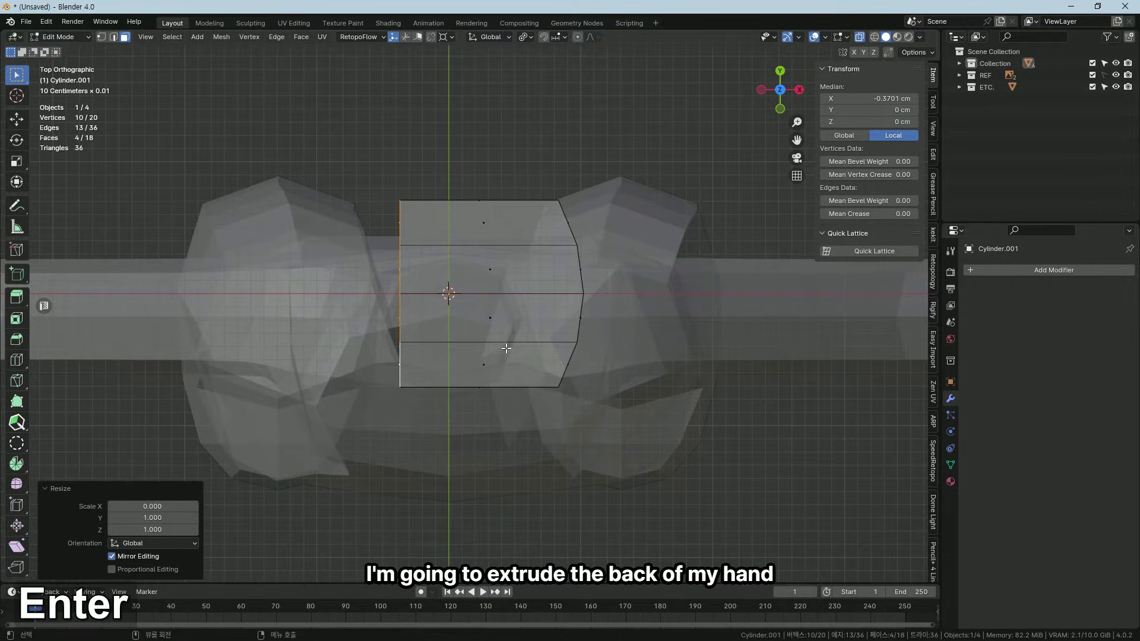
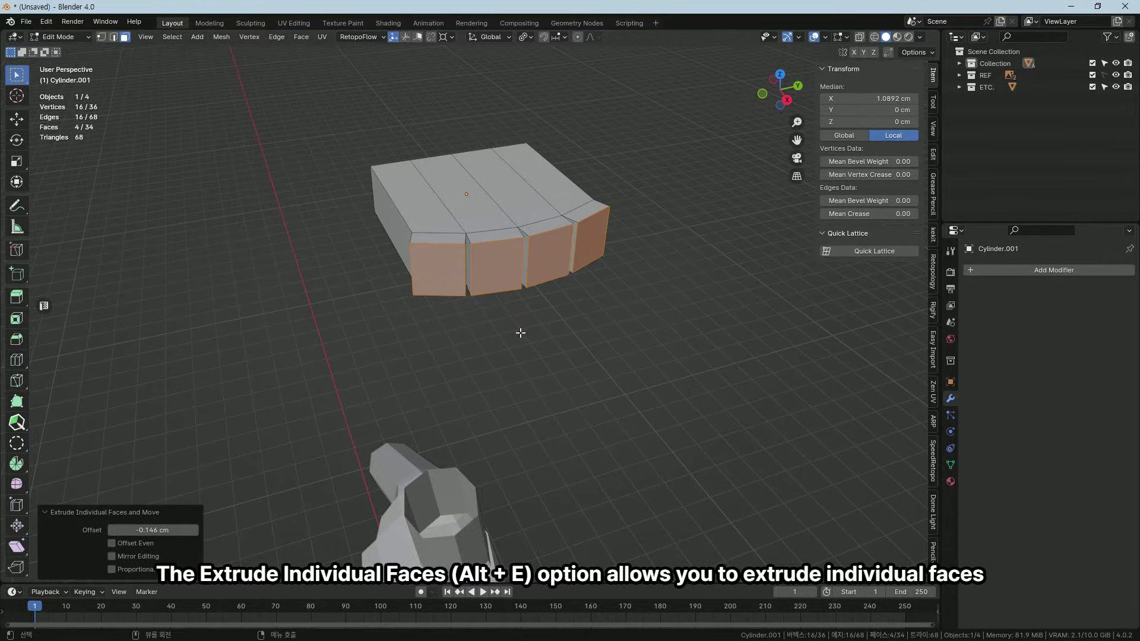
Extrude the four front faces individually into finger stubs and start a loop cut across the palm.
key("alt+e")
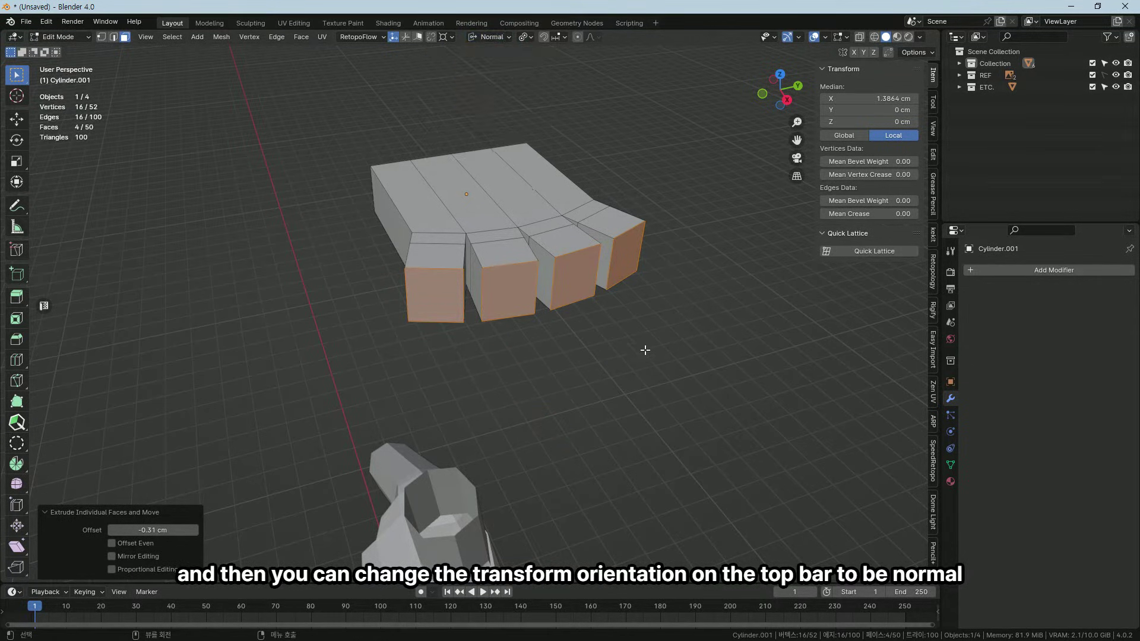
key("e")
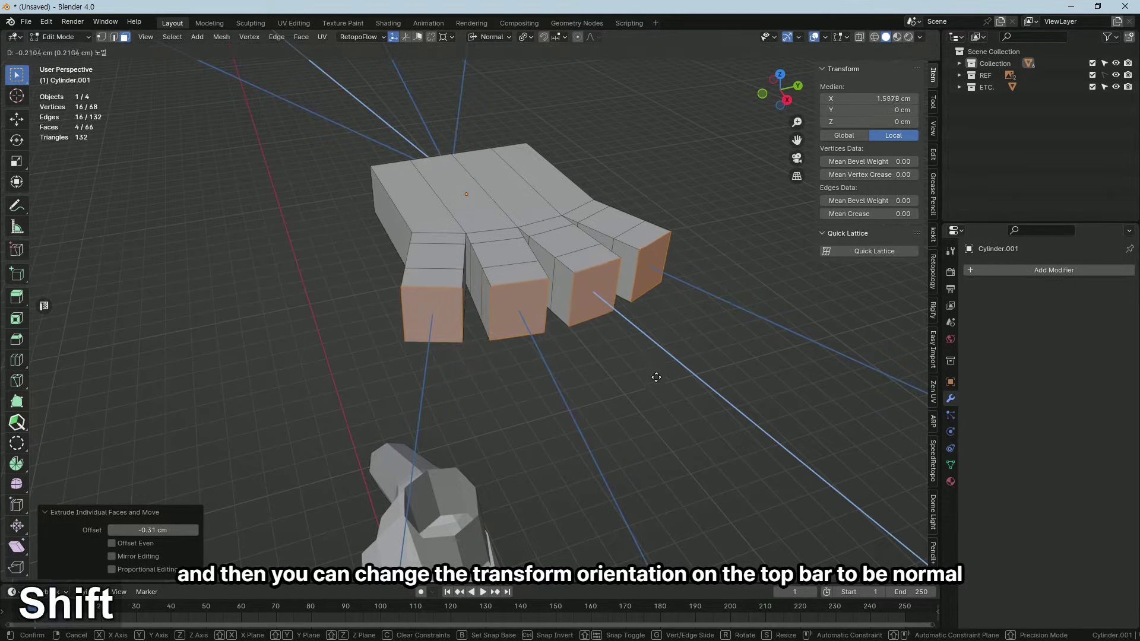
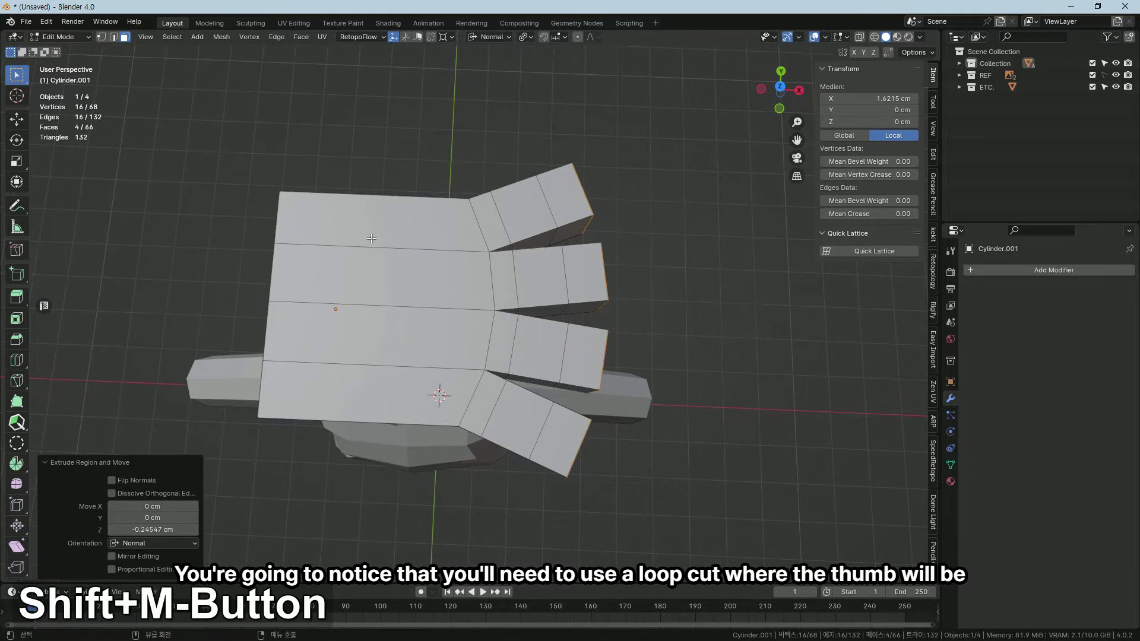
key("ctrl+r")
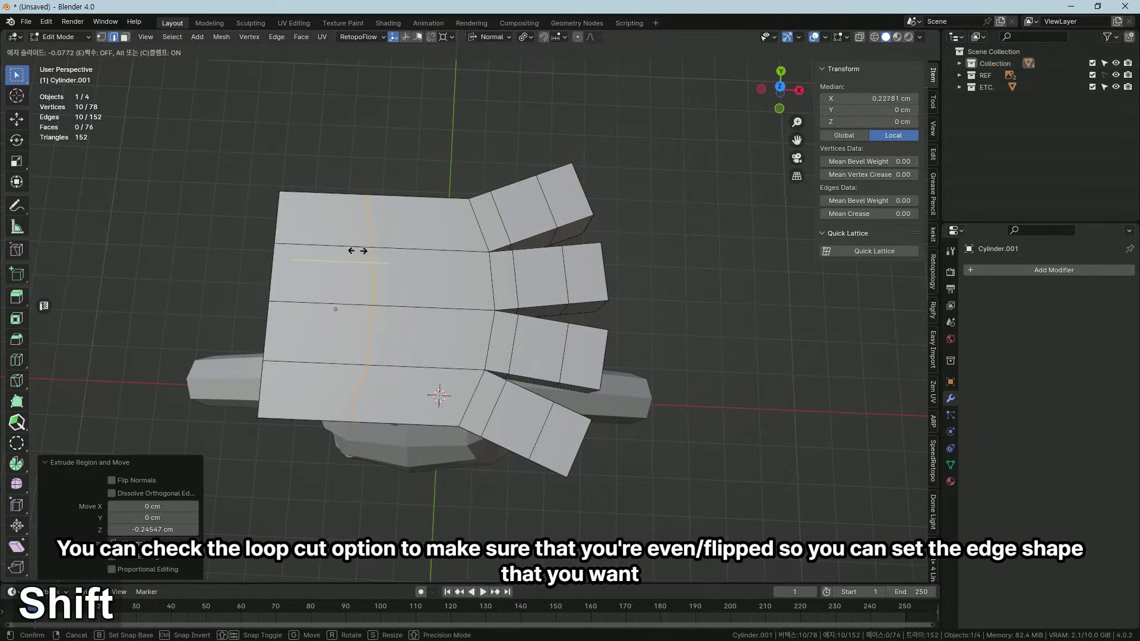
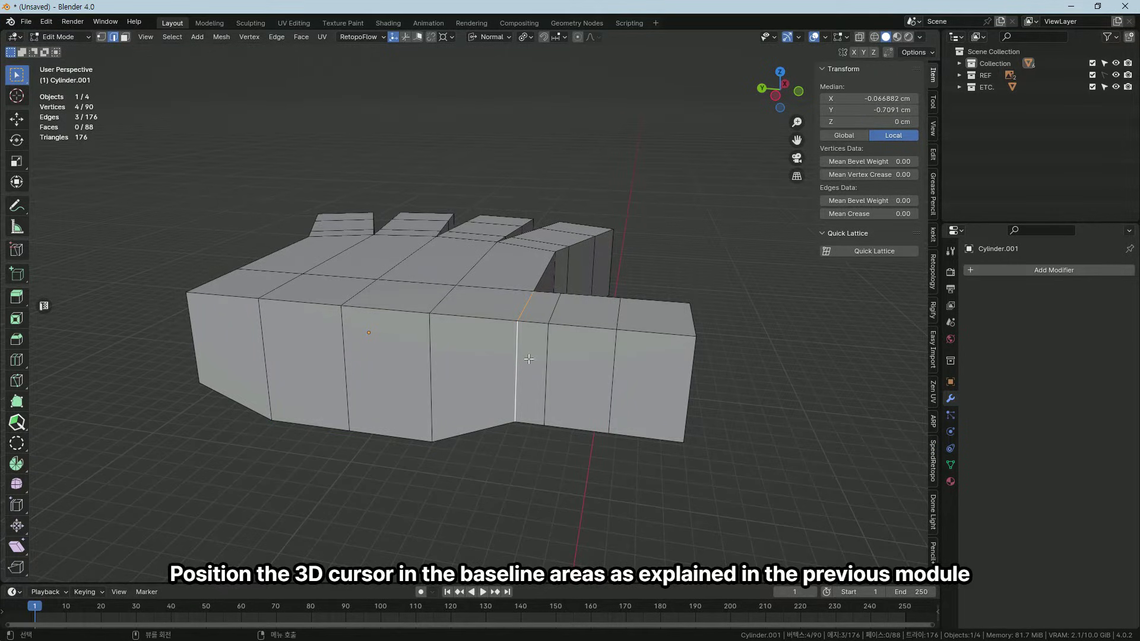
Select the two side faces of the palm and extrude them outward into a thumb stub.
key("3")
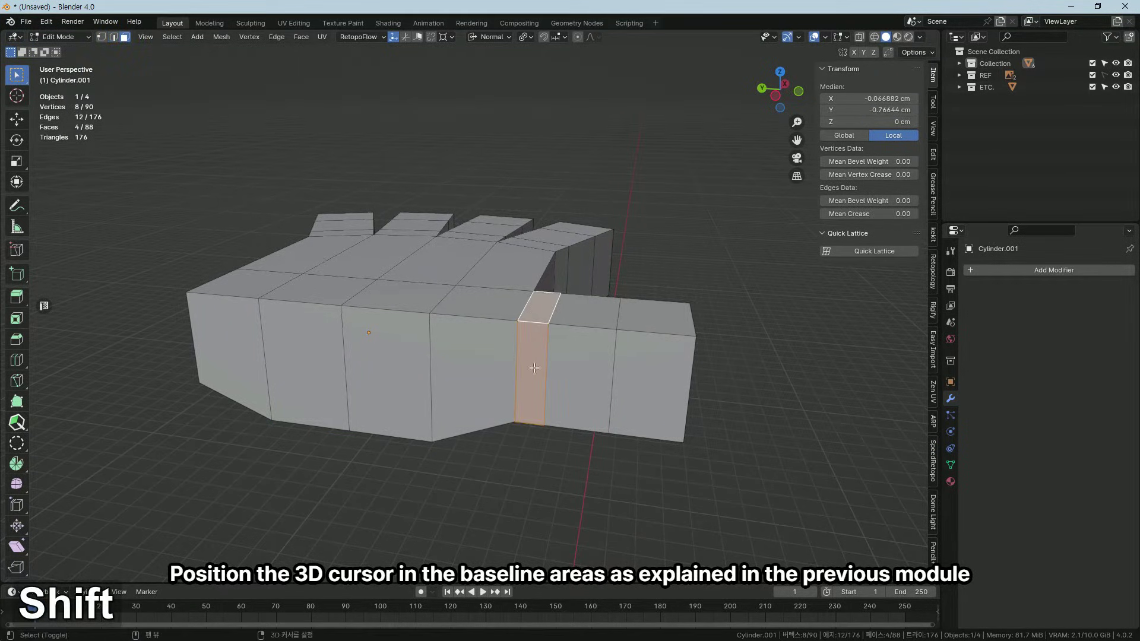
key("shift+s")
key("shift+s")
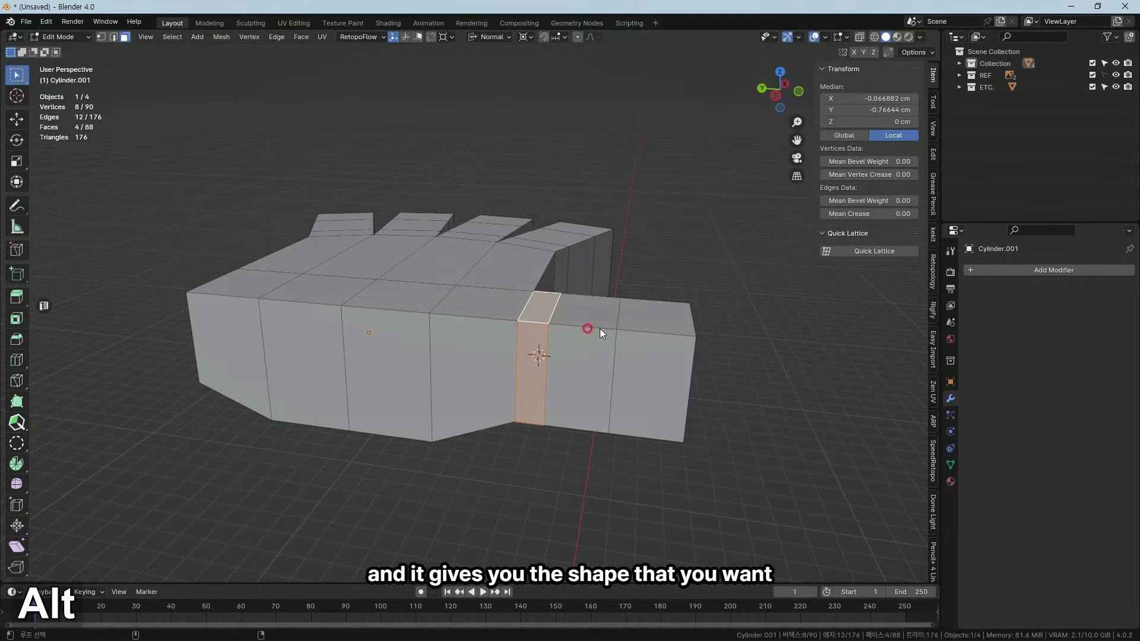
key("r")
key("x")
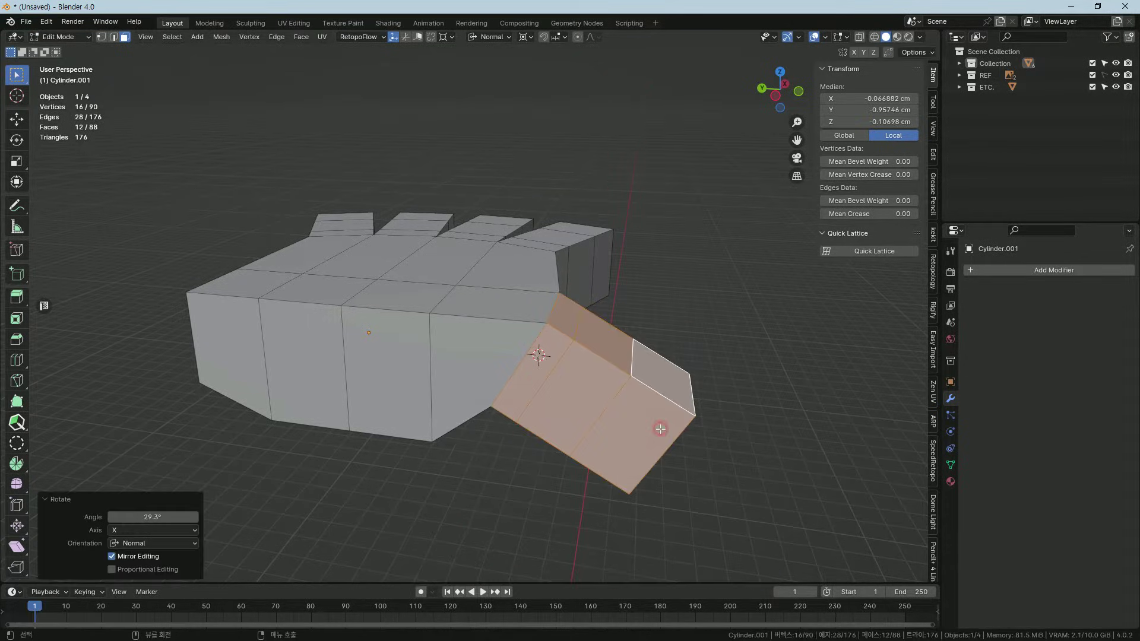
type("gx")
key("ctrl+z")
Move the thumb along Z and rotate it on Y so it angles down alongside the palm.
middle_click(665, 428)
key("g")
type("gz")
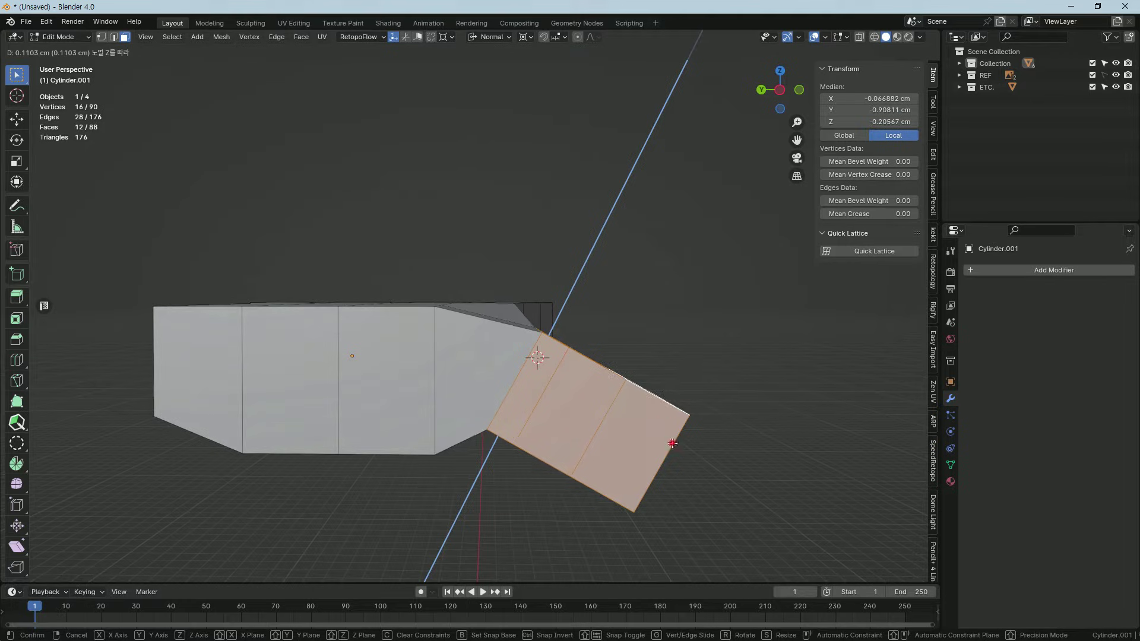
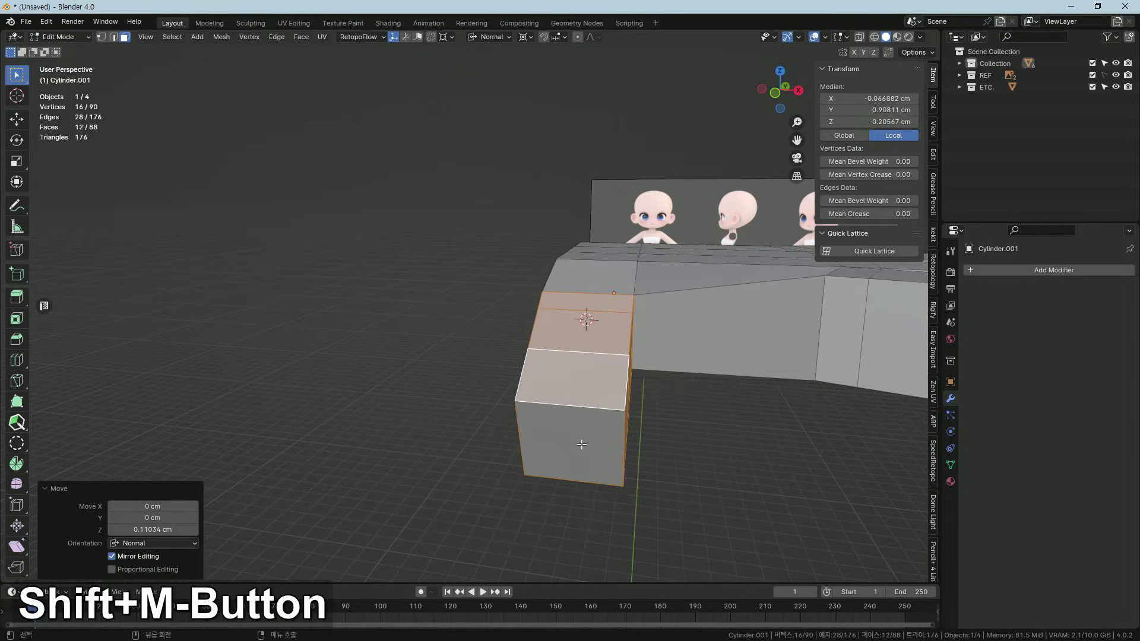
key("r")
type("ry")
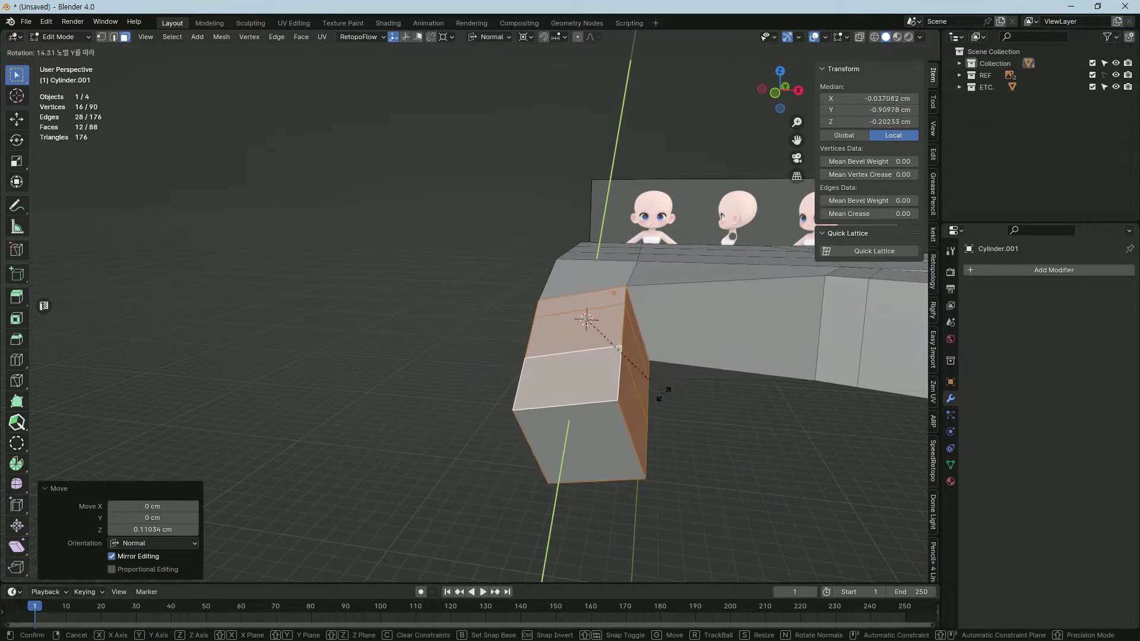
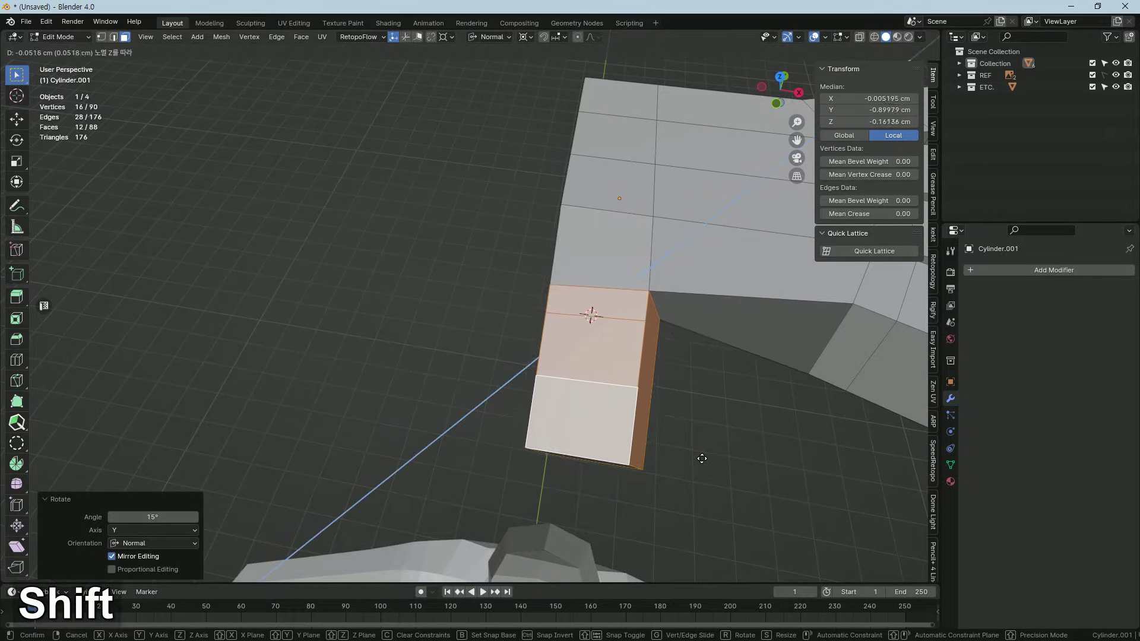
type("zxx")
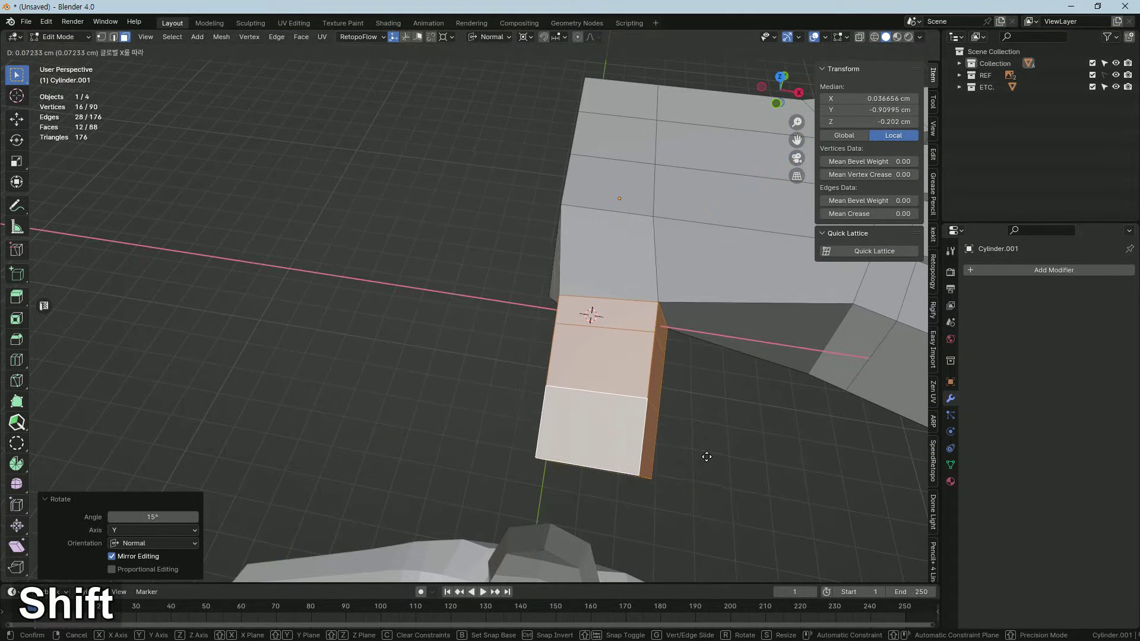
key("ctrl+z")
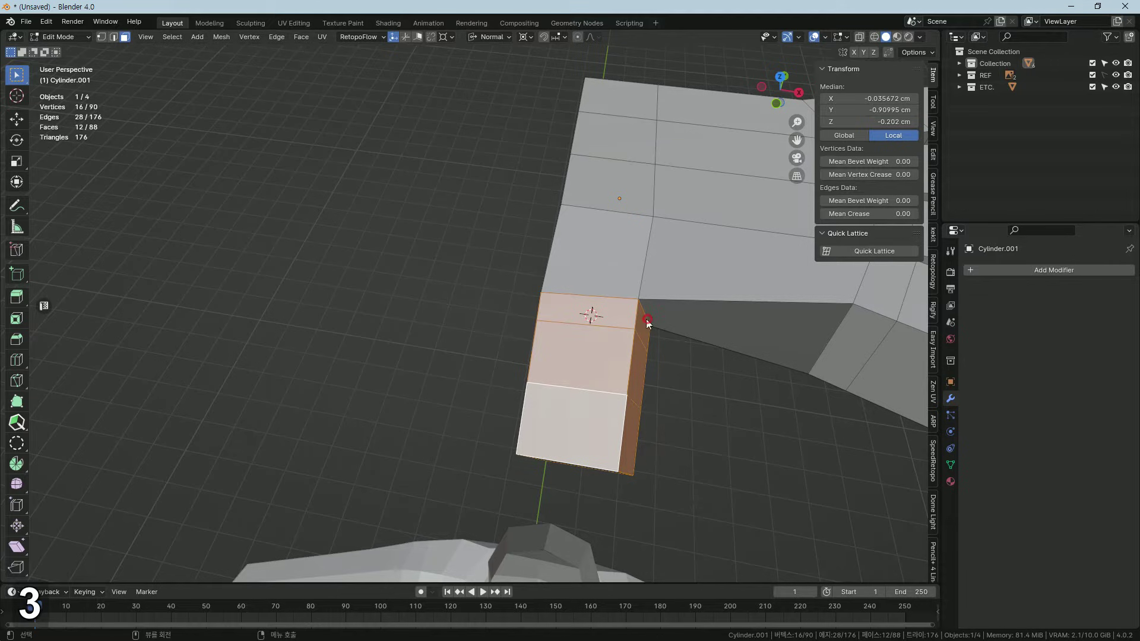
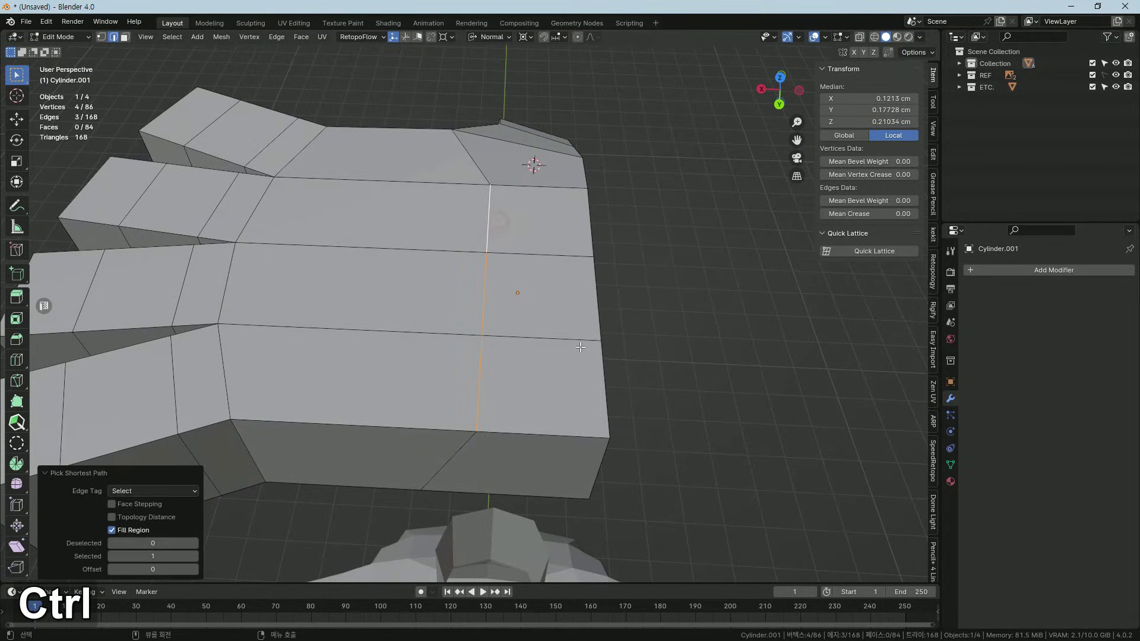
Edge-slide the new palm loop toward the thumb.
key("g")
type("gg")
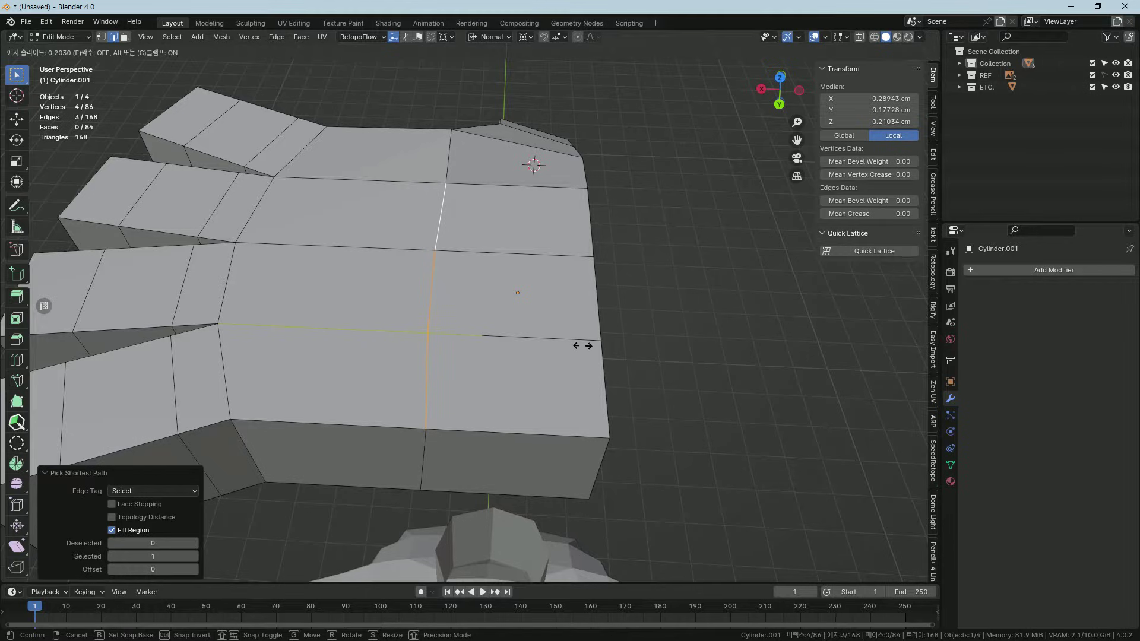
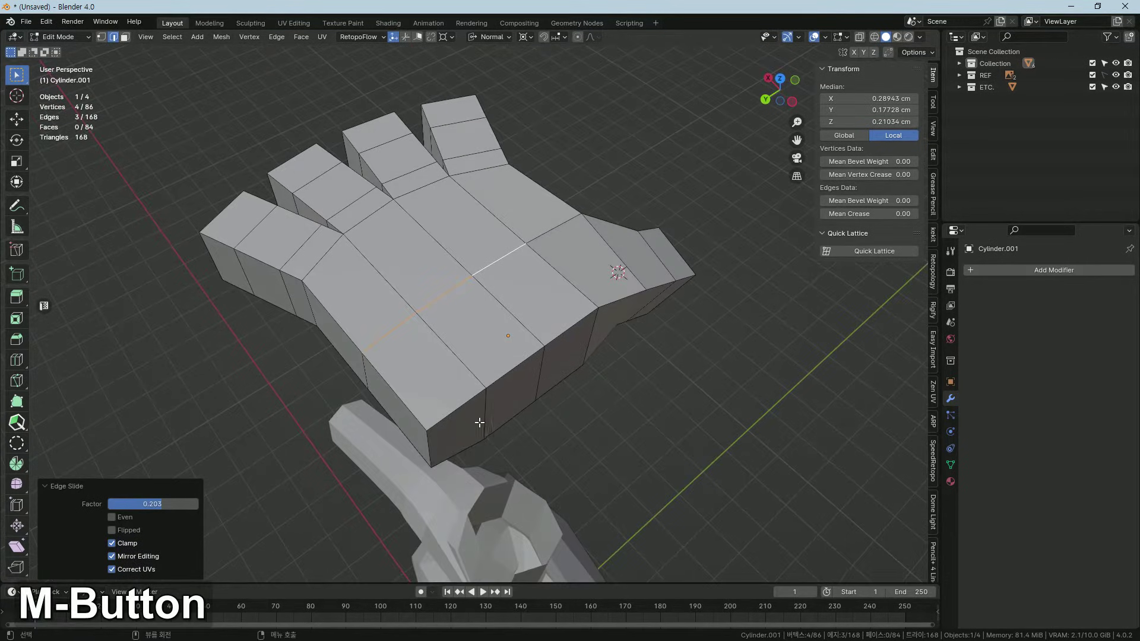
Extrude the two bottom palm faces into a short wrist stub opposite the fingers.
key("3")
key("e")
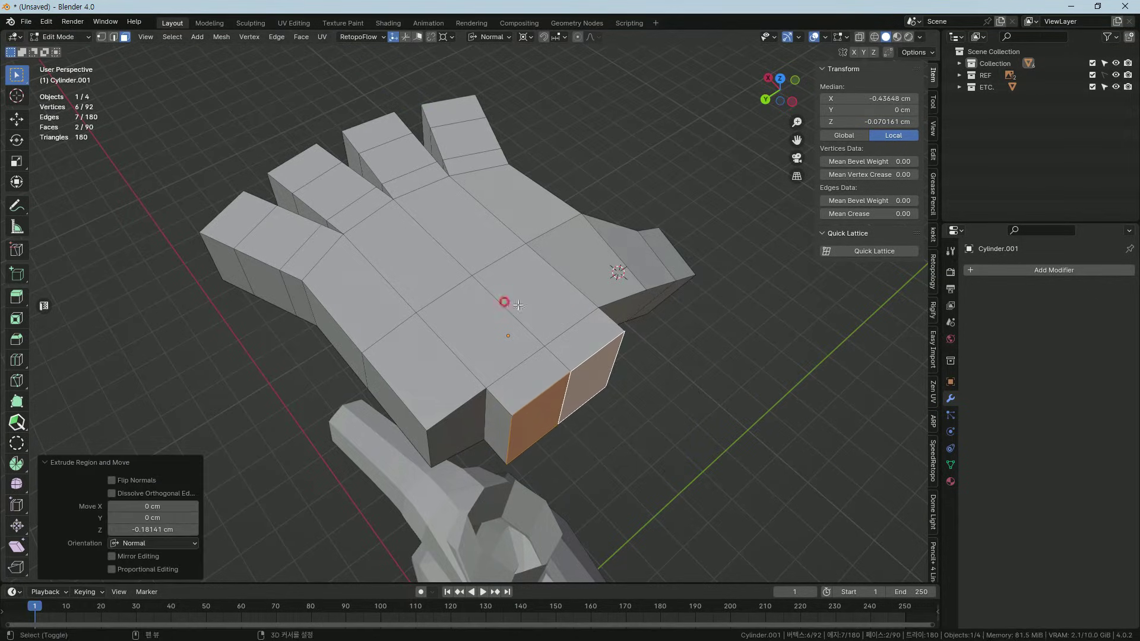
key("e")
middle_click(675, 426)
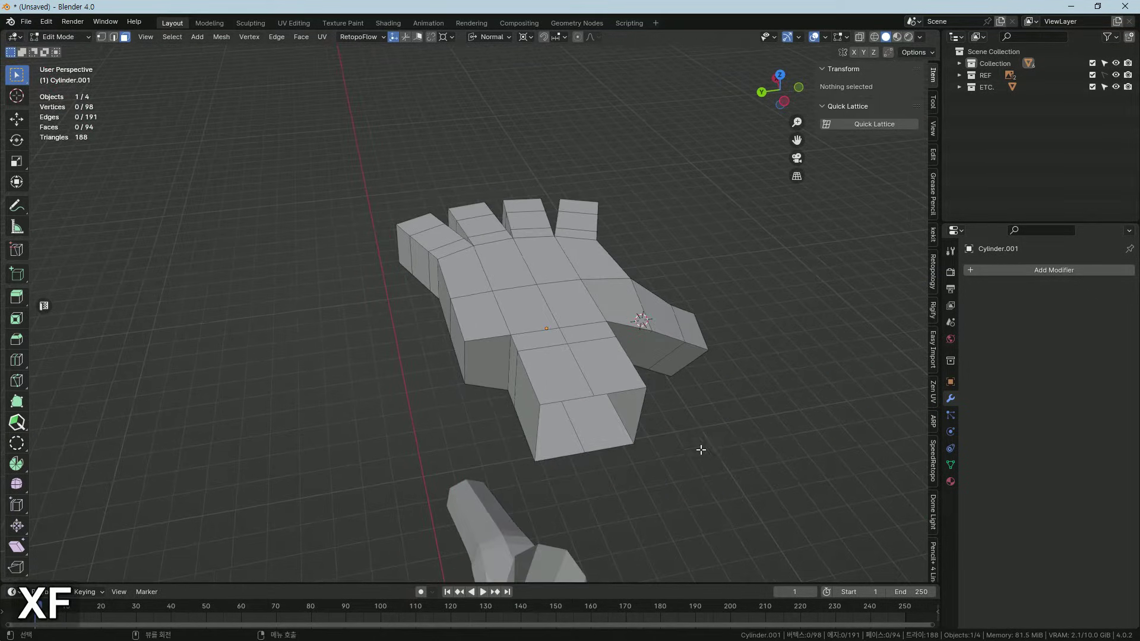
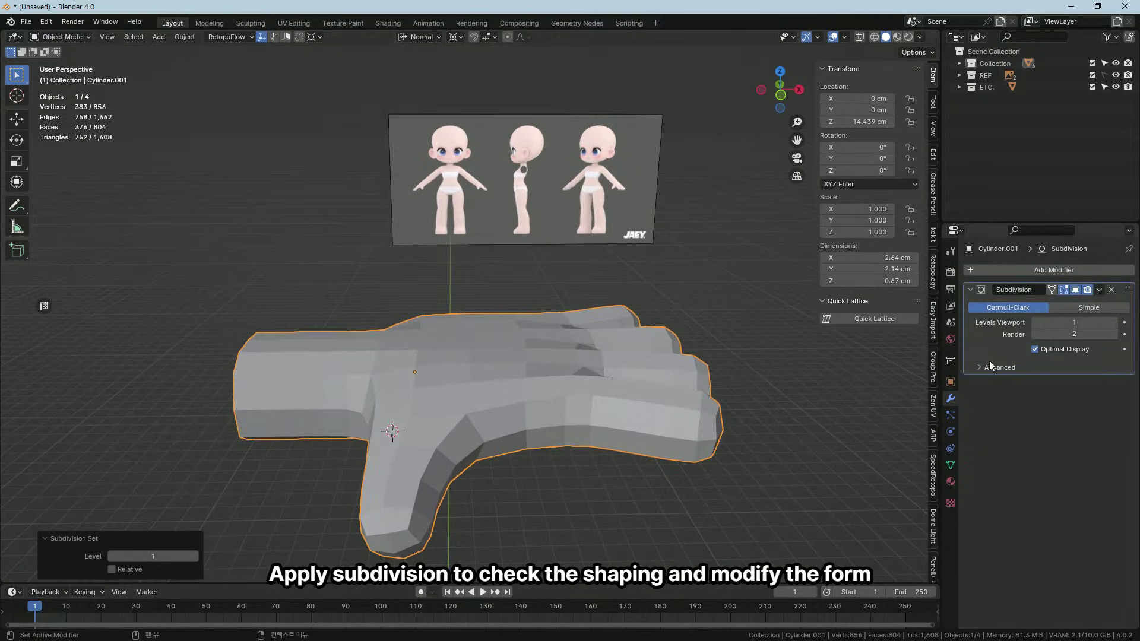
Edge-slide the loop where the thumb meets the palm and inspect the joint from several angles.
middle_click(579, 404)
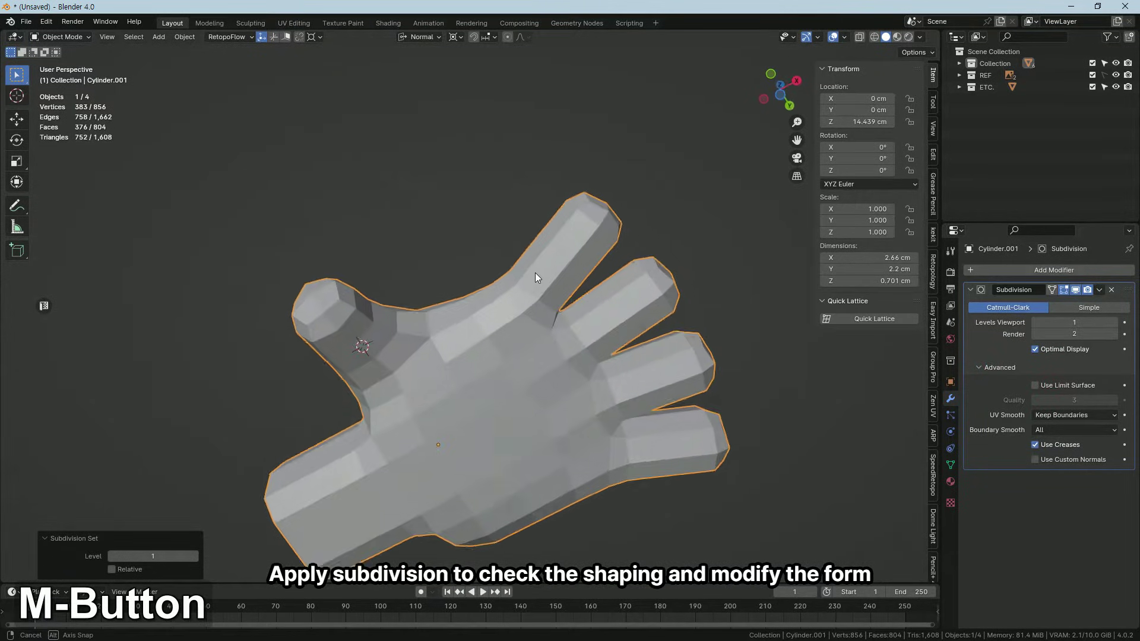
key("Tab")
middle_click(449, 383)
middle_click(432, 411)
key("2")
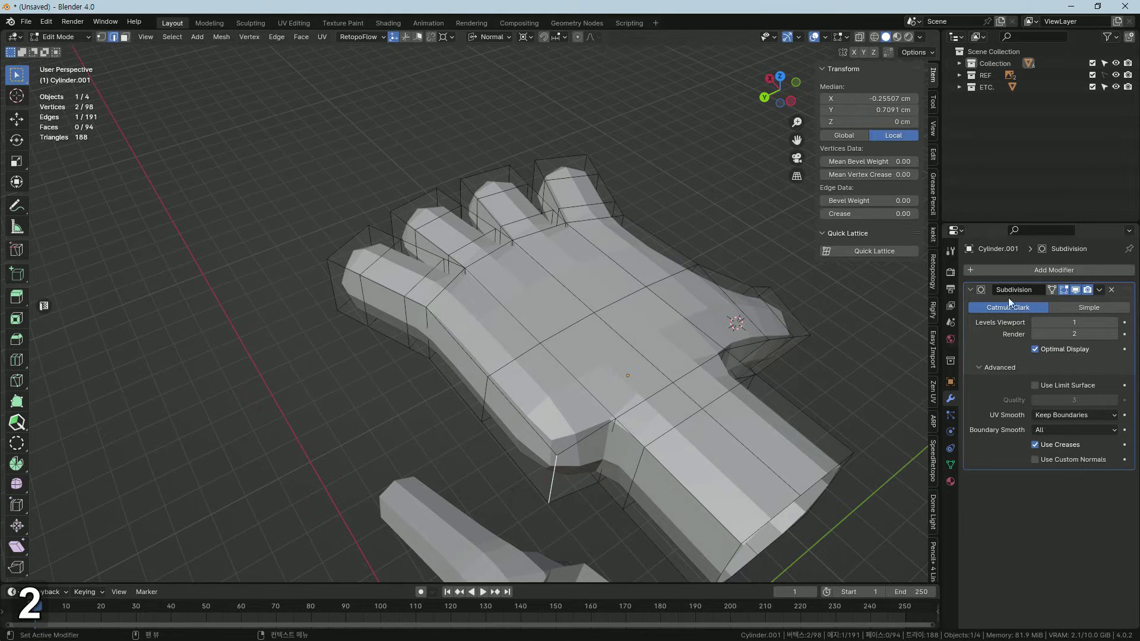
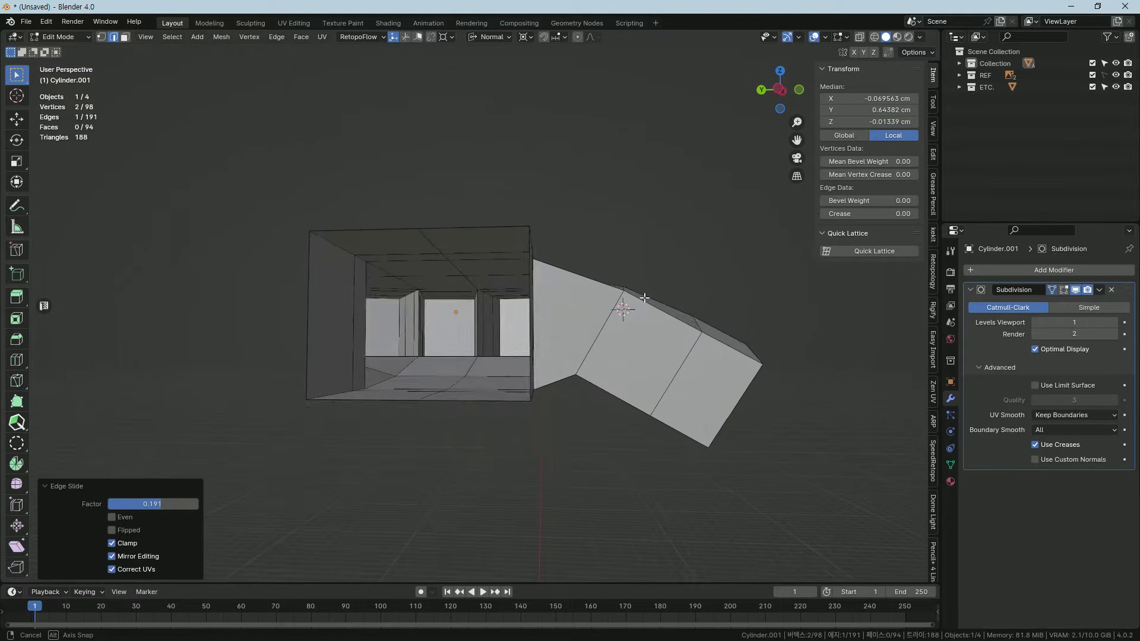
middle_click(541, 379)
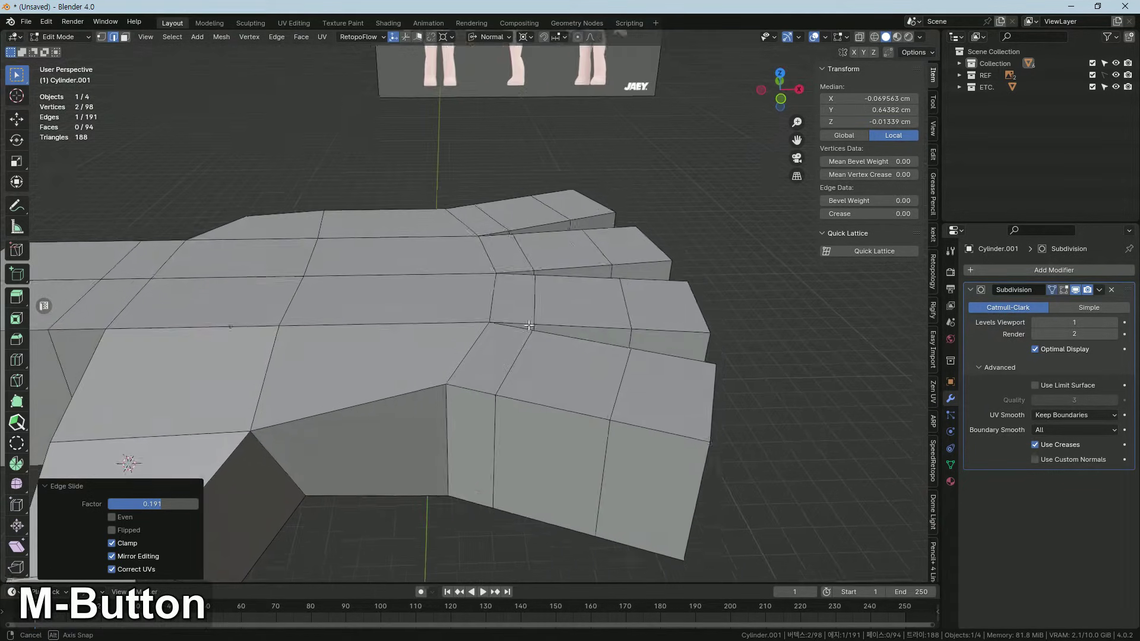
middle_click(464, 363)
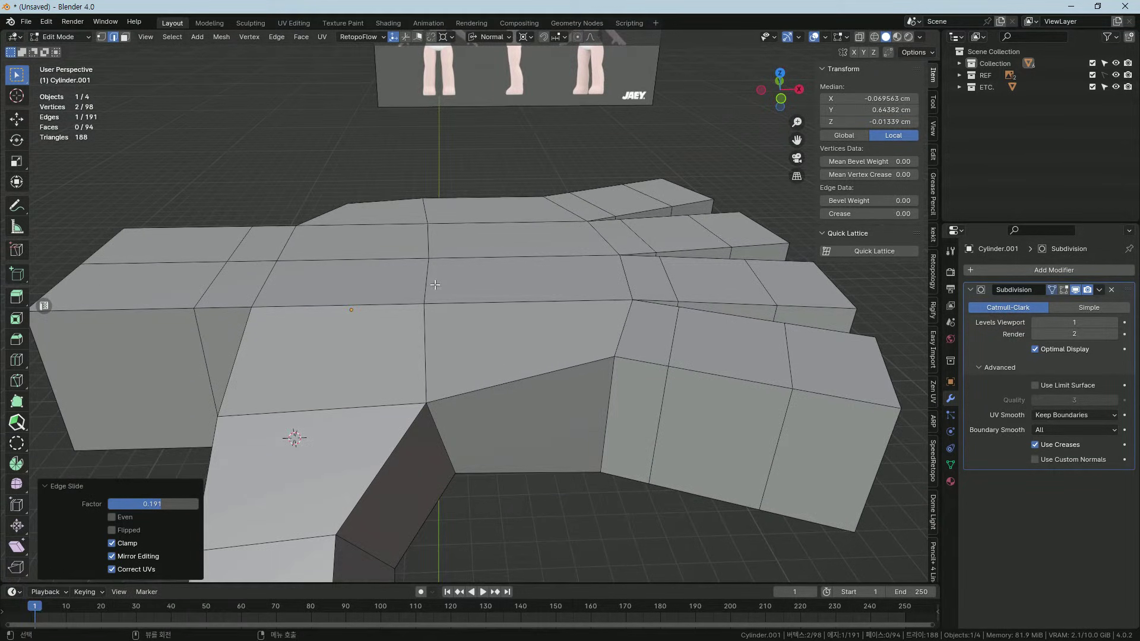
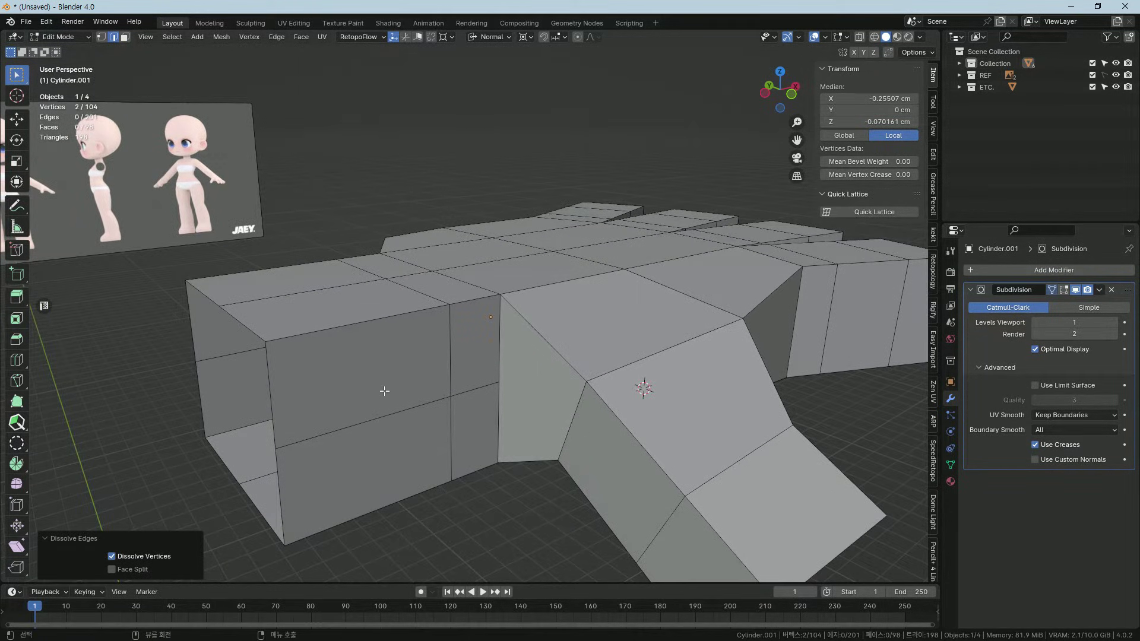
Dissolve the extra wrist vertices and set the transform pivot point to the 3D Cursor.
key("x")
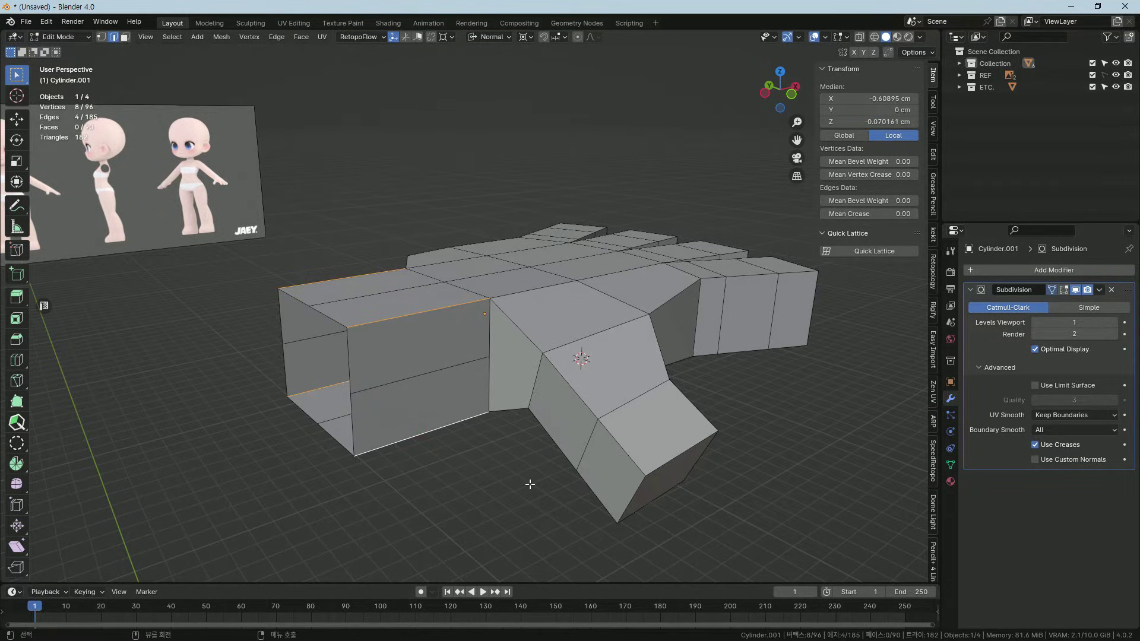
key("s")
key("ctrl+z")
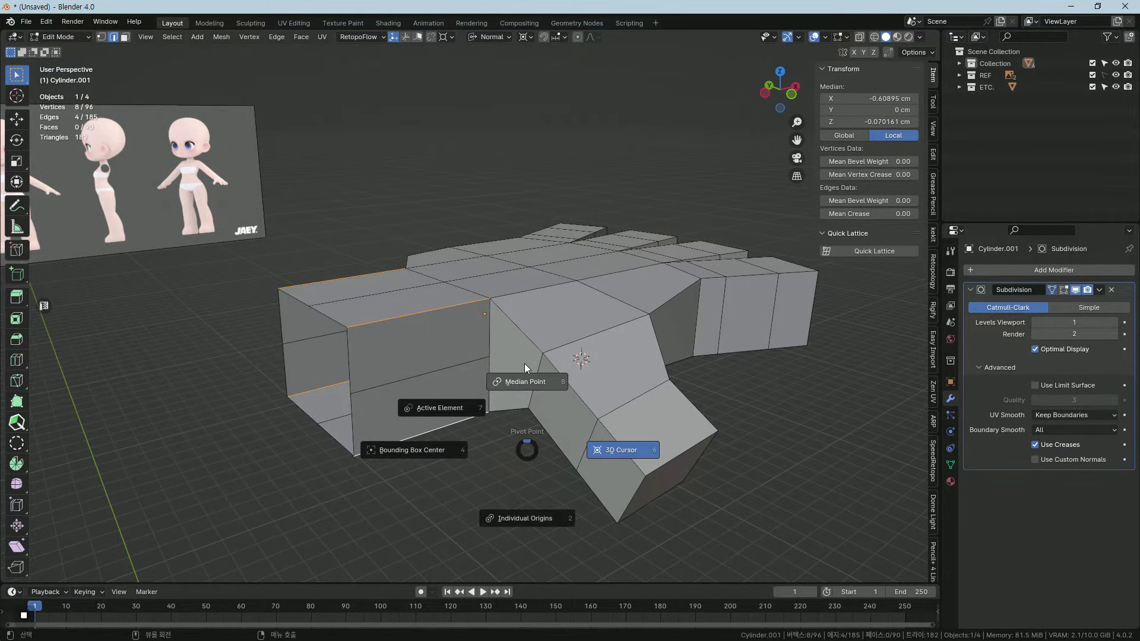
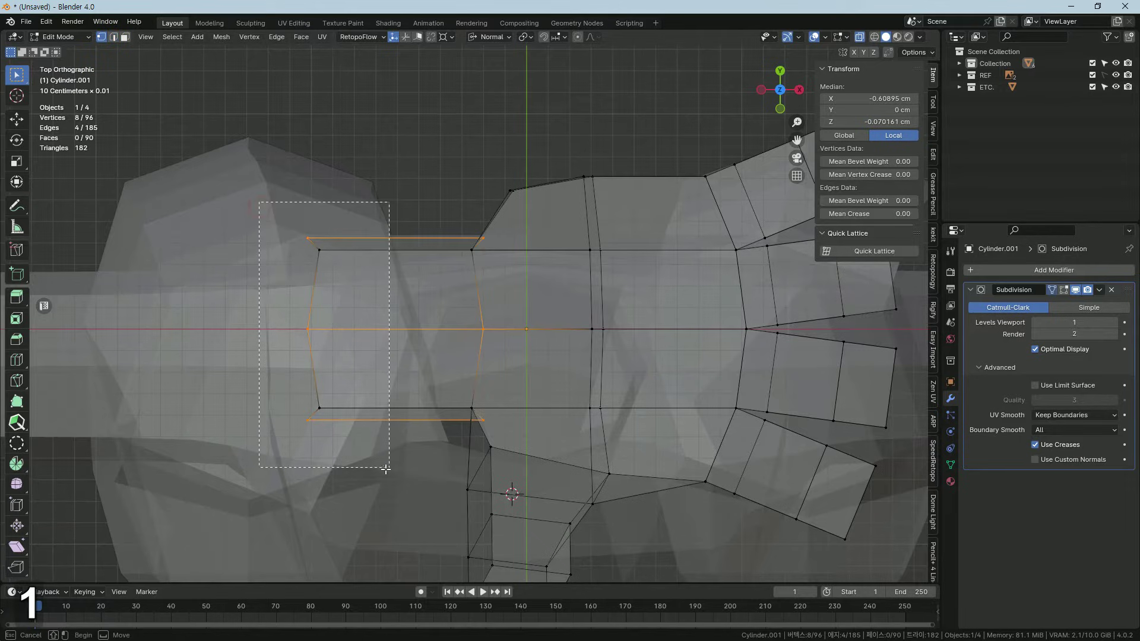
Flatten the wrist edges by scaling X to 0 and move them along X into place.
type("1sxx0")
key("Return")
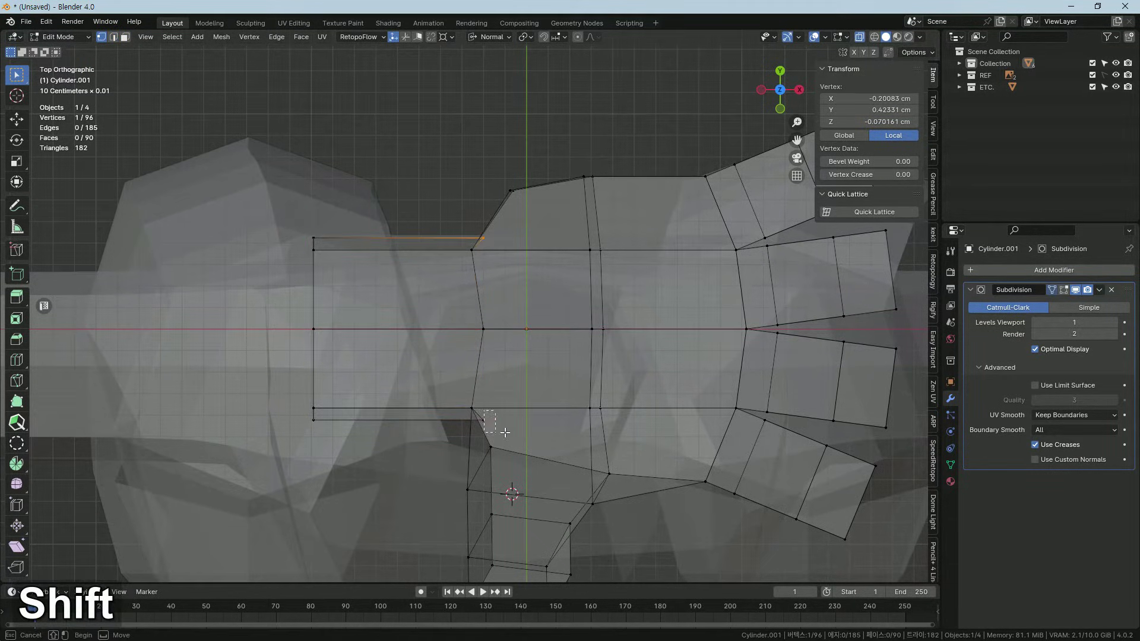
key("g")
type("gxx")
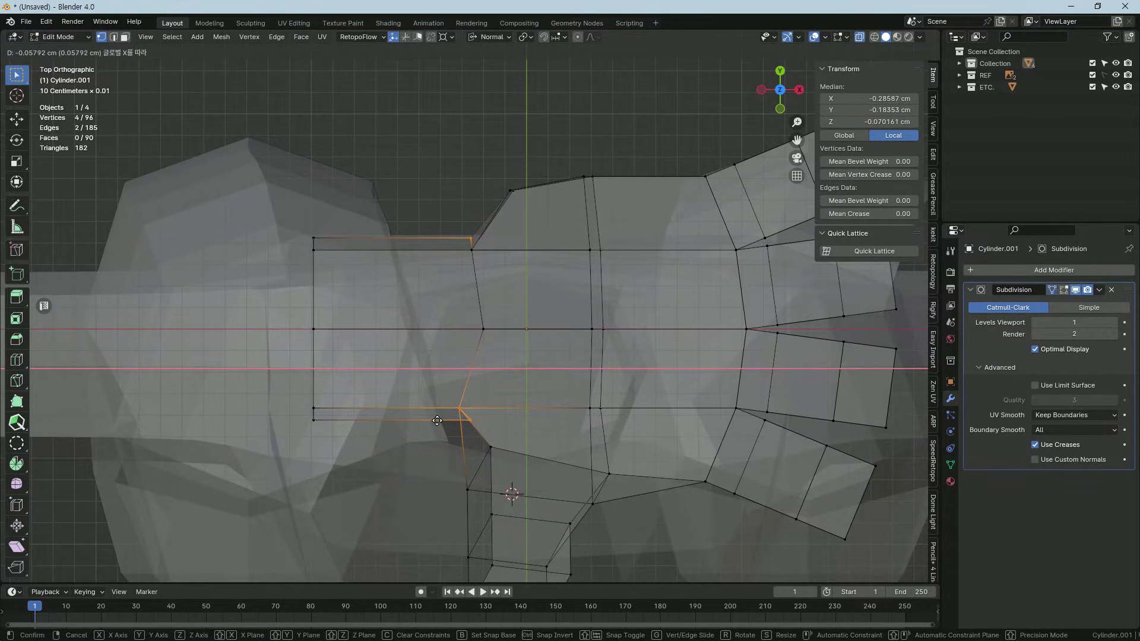
key("ctrl+z")
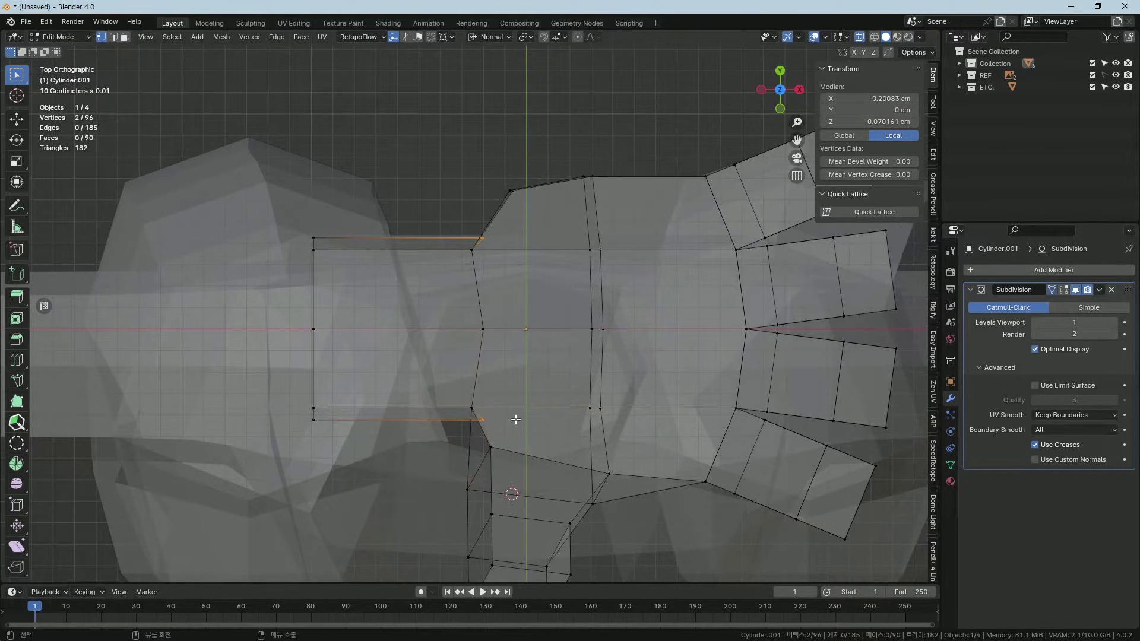
key("g")
type("gx")
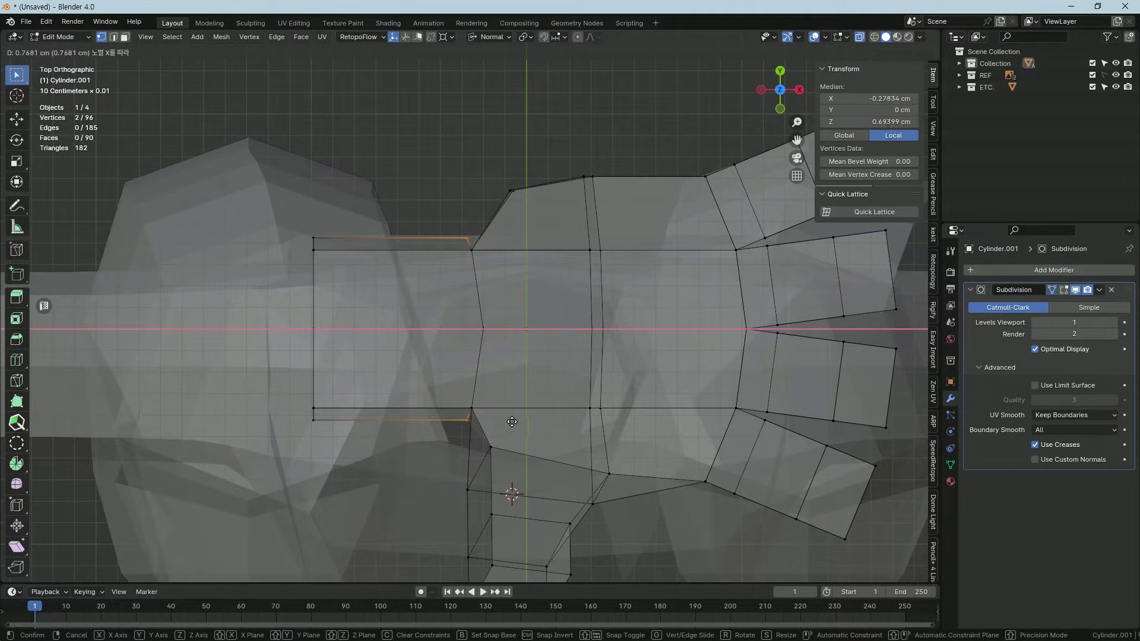
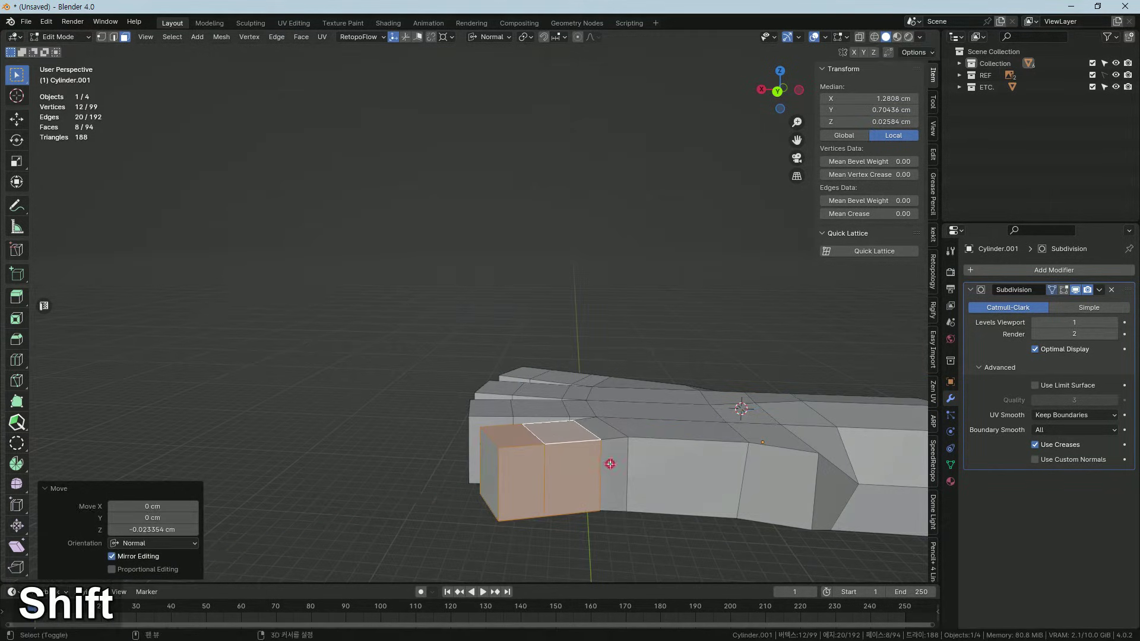
Move the extruded thumb faces along Z, then return to Object Mode to view the five-digit hand.
key("g")
type("gz")
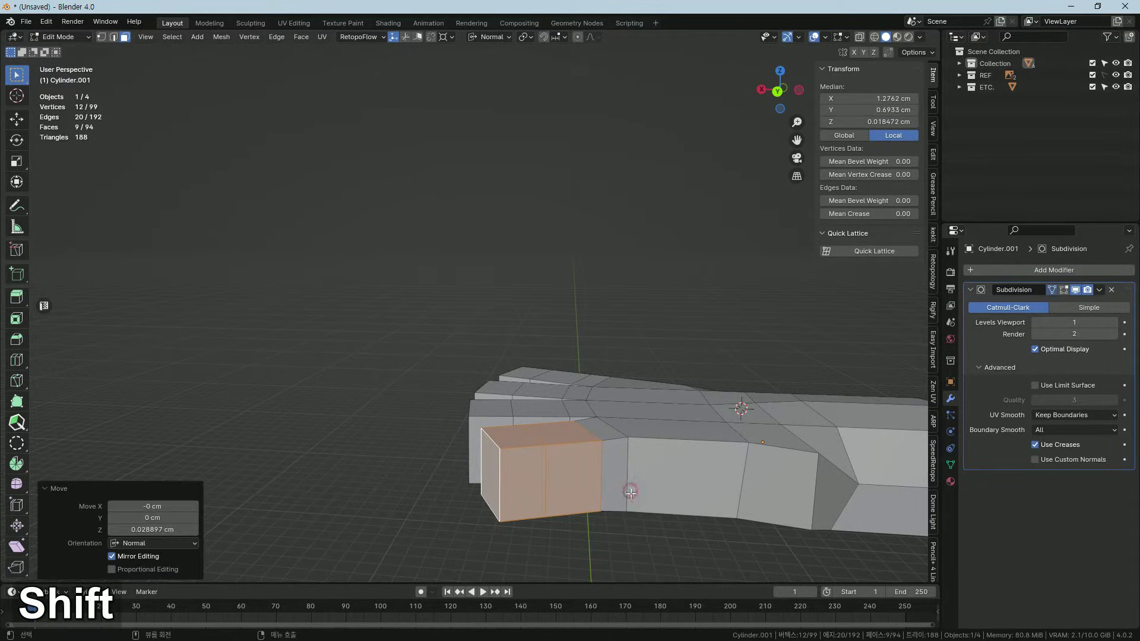
middle_click(623, 507)
key("g")
type("gzz")
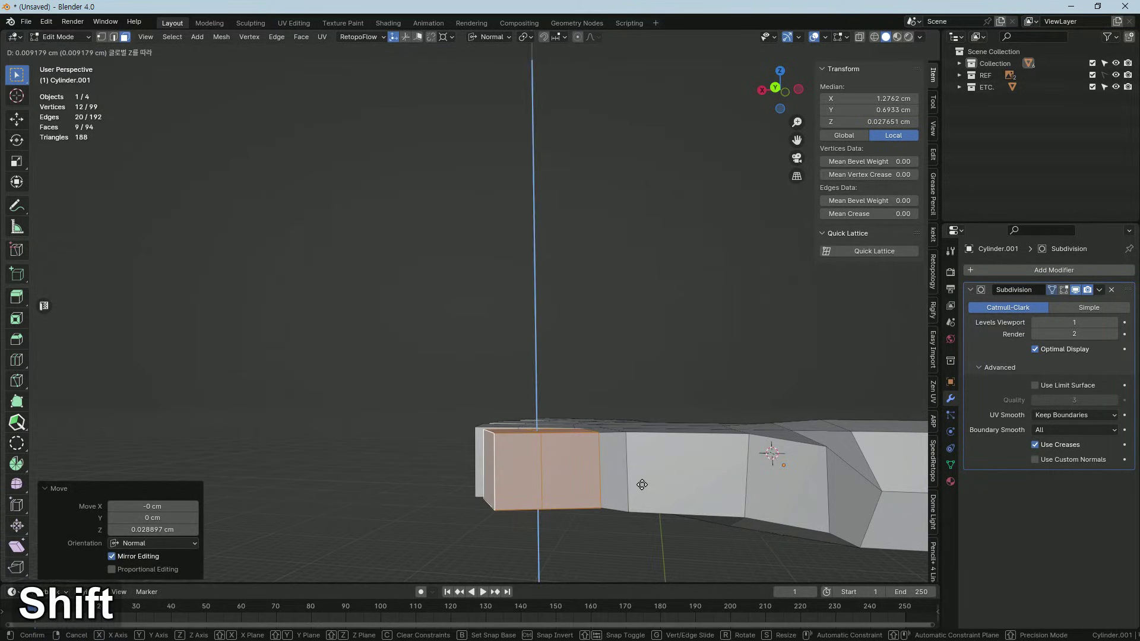
middle_click(637, 500)
key("Tab")
middle_click(532, 489)
middle_click(606, 515)
middle_click(598, 370)
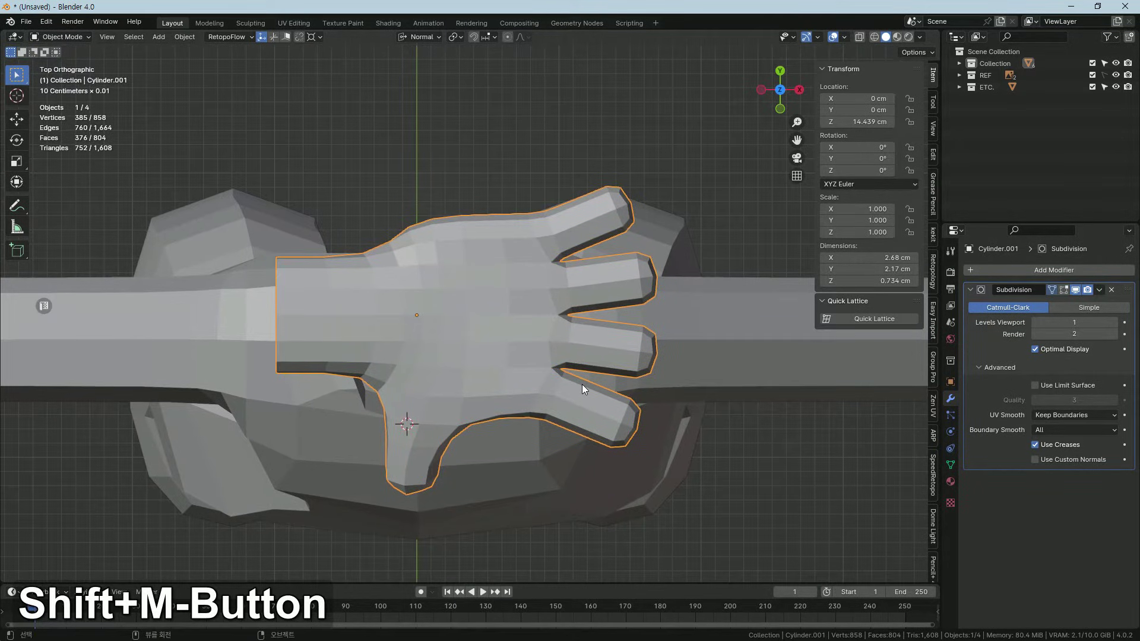
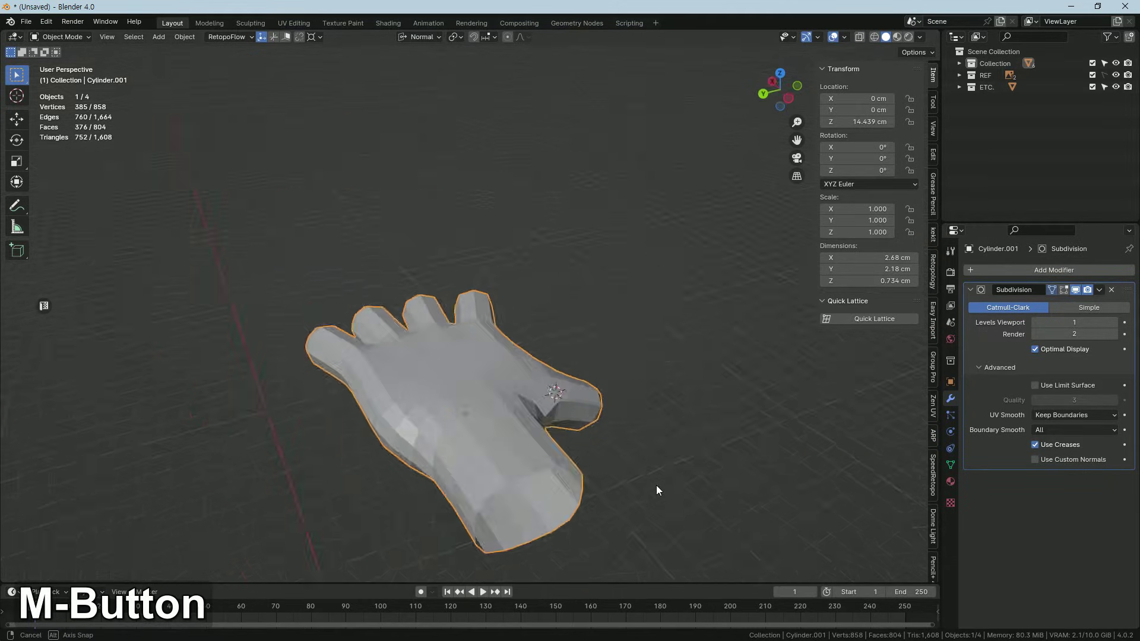
middle_click(509, 464)
In top view with X-ray on, shift the finger-base vertices along X to refine the finger loops.
middle_click(507, 399)
key("Tab")
key("alt+z")
key("1")
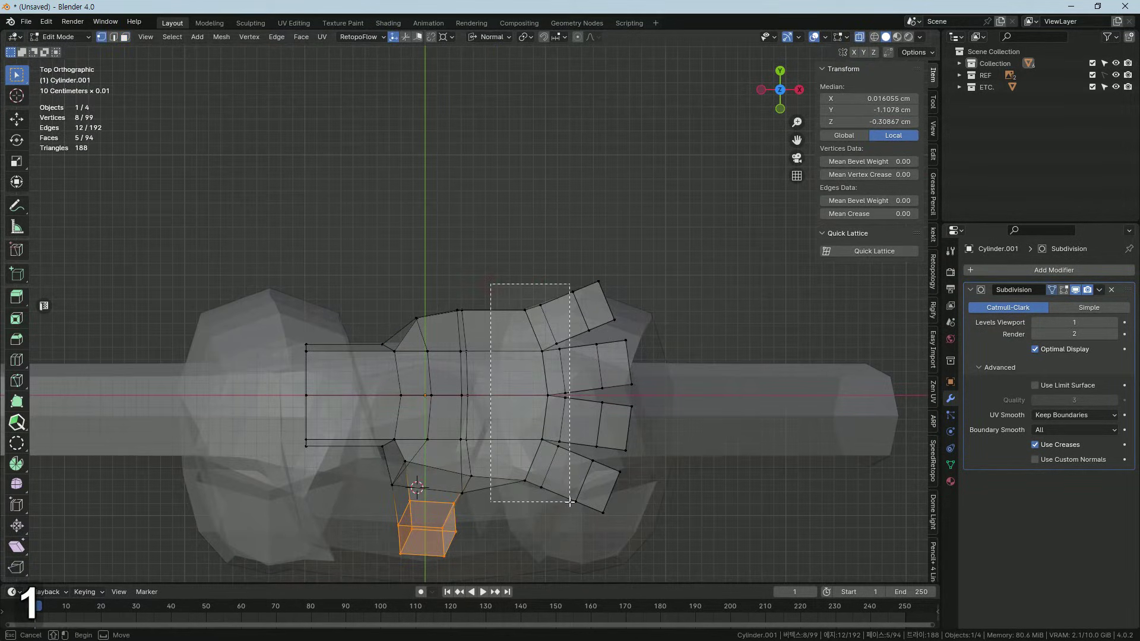
key("g")
type("gxx")
key("2")
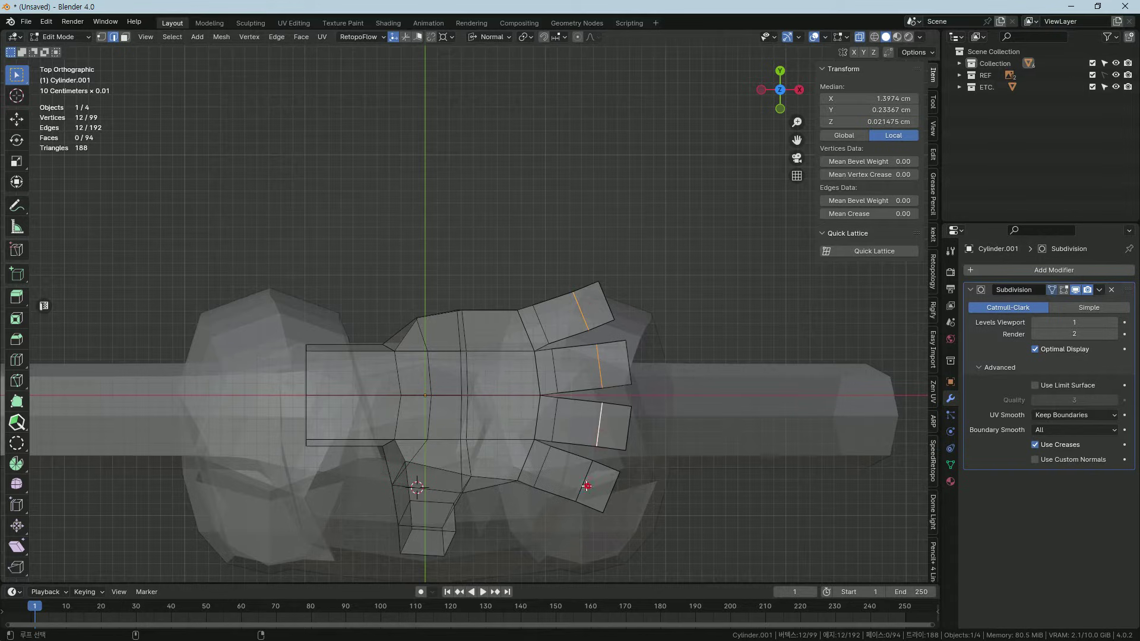
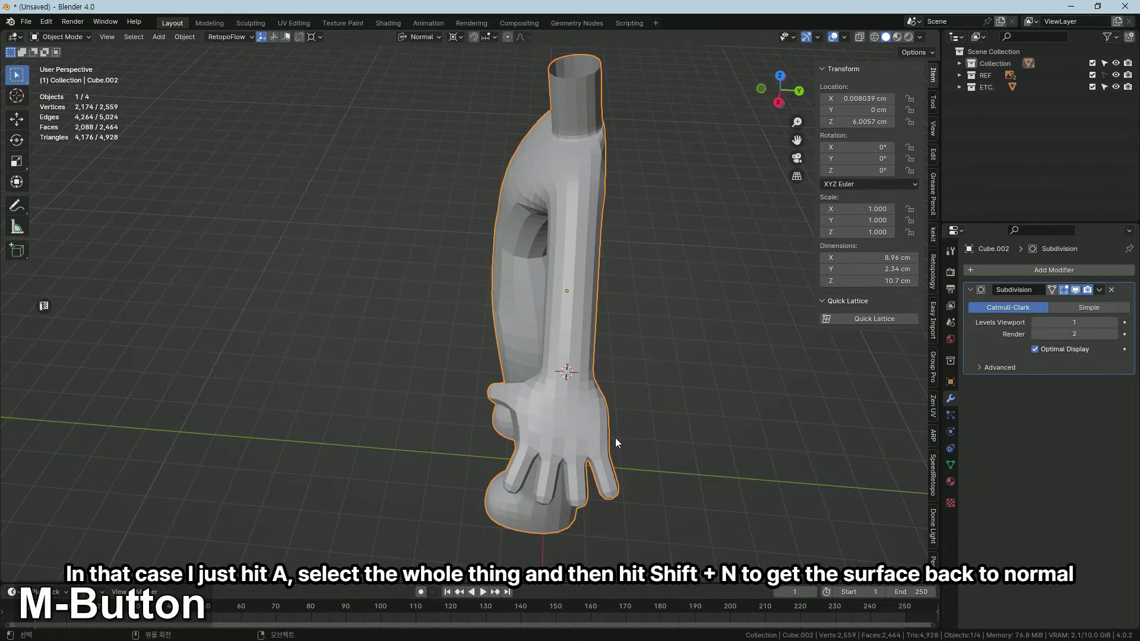
Enter Edit Mode on the character mesh and orbit to the hand at the end of the arm.
middle_click(615, 446)
middle_click(601, 373)
middle_click(583, 376)
key("Tab")
middle_click(607, 348)
key("alt+z")
key("alt+z")
middle_click(587, 360)
Select the four back-of-hand faces and rotate them on global Y to tilt the palm.
key("3")
key("1")
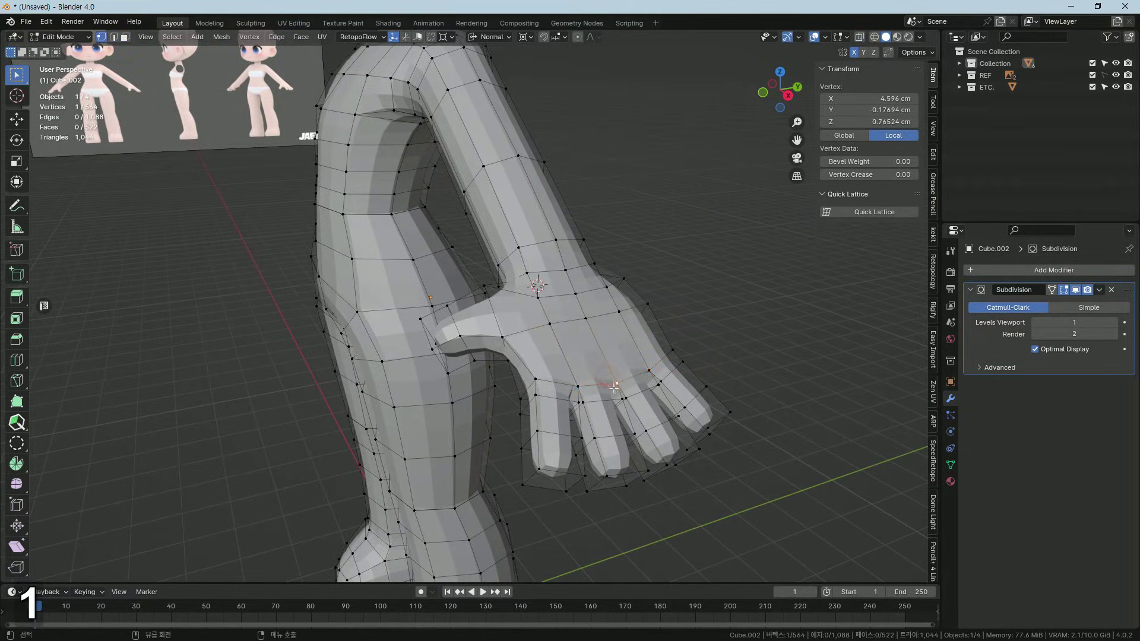
key("shift+s")
key("3")
type("ry")
key("ctrl+z")
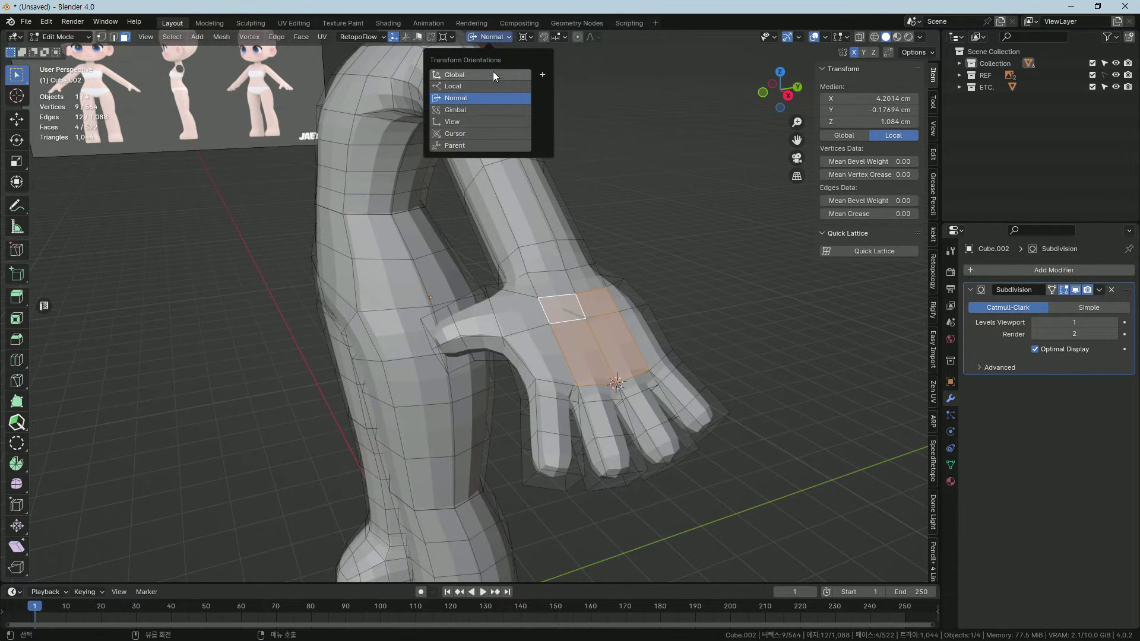
type("ry")
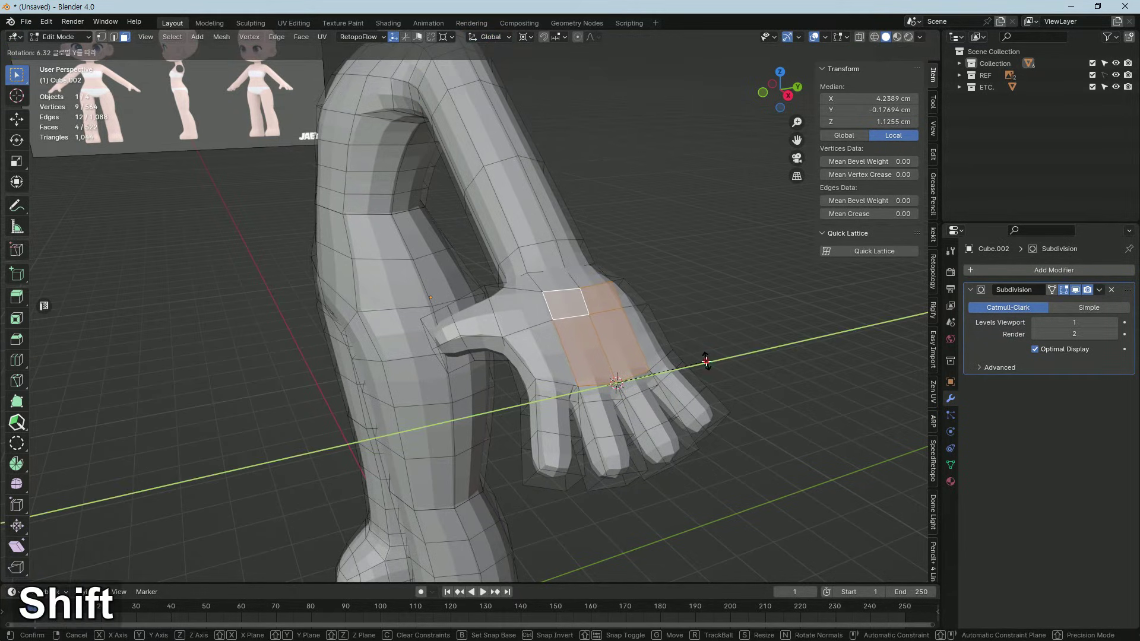
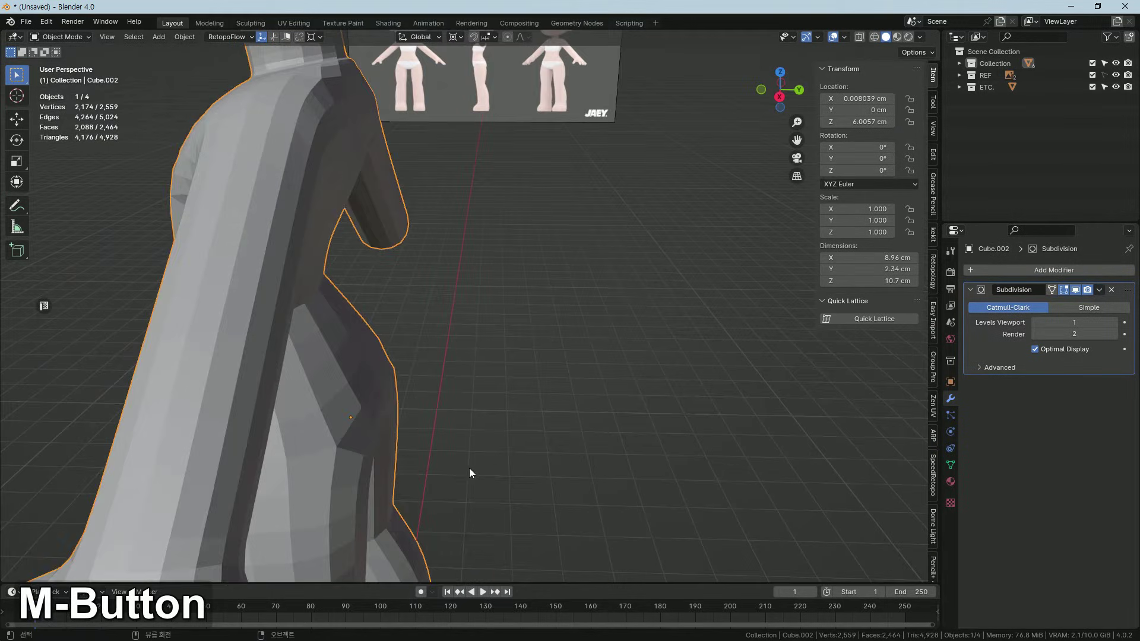
In Edit Mode, pick edge paths across the back of the hand and Edge Slide them (G G) to even the shape.
middle_click(518, 430)
middle_click(662, 363)
middle_click(660, 355)
key("Tab")
middle_click(578, 400)
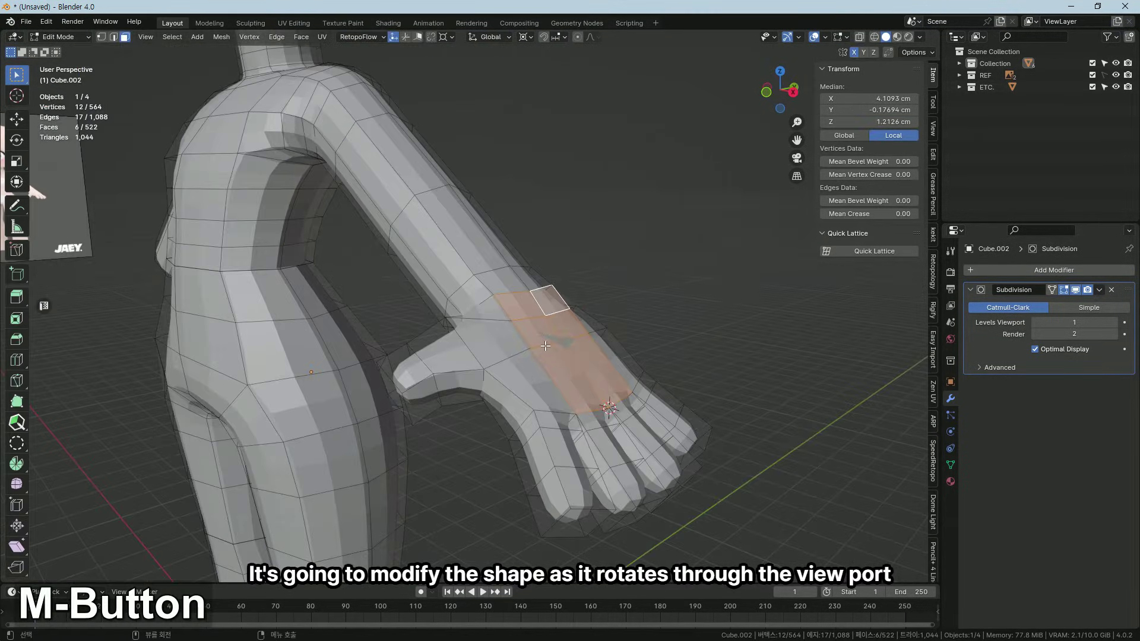
middle_click(549, 359)
key("1")
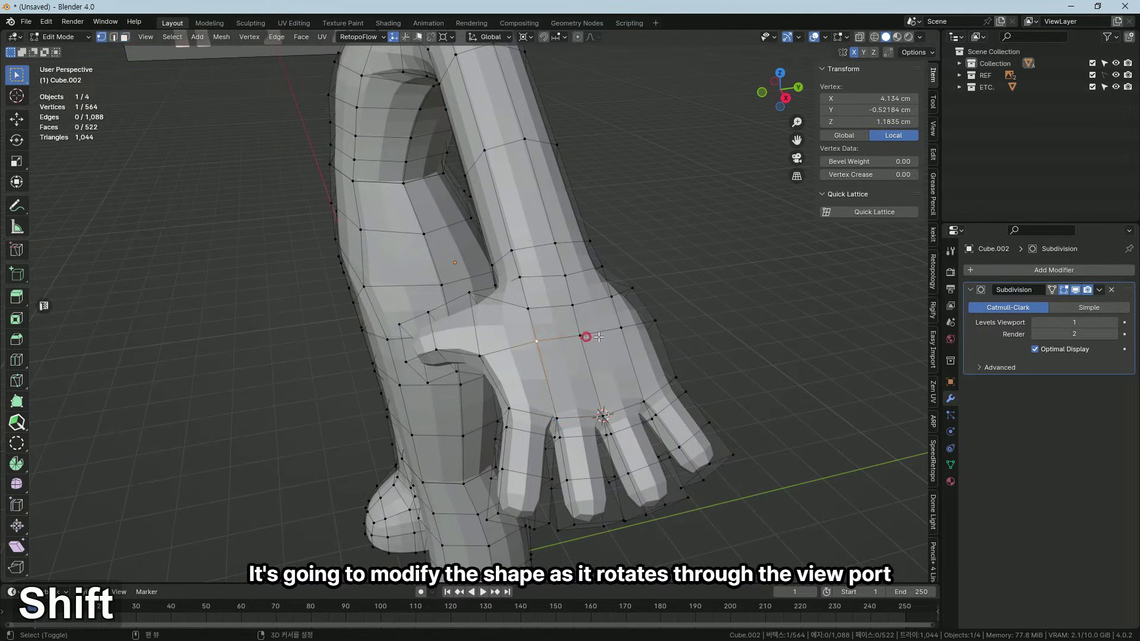
key("g")
type("gg")
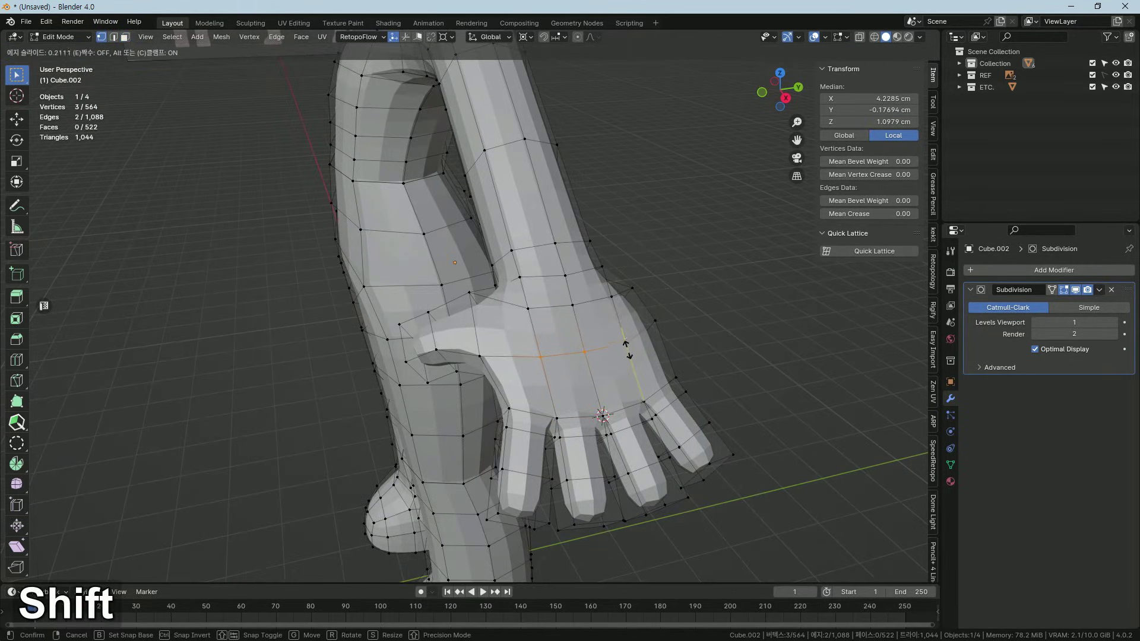
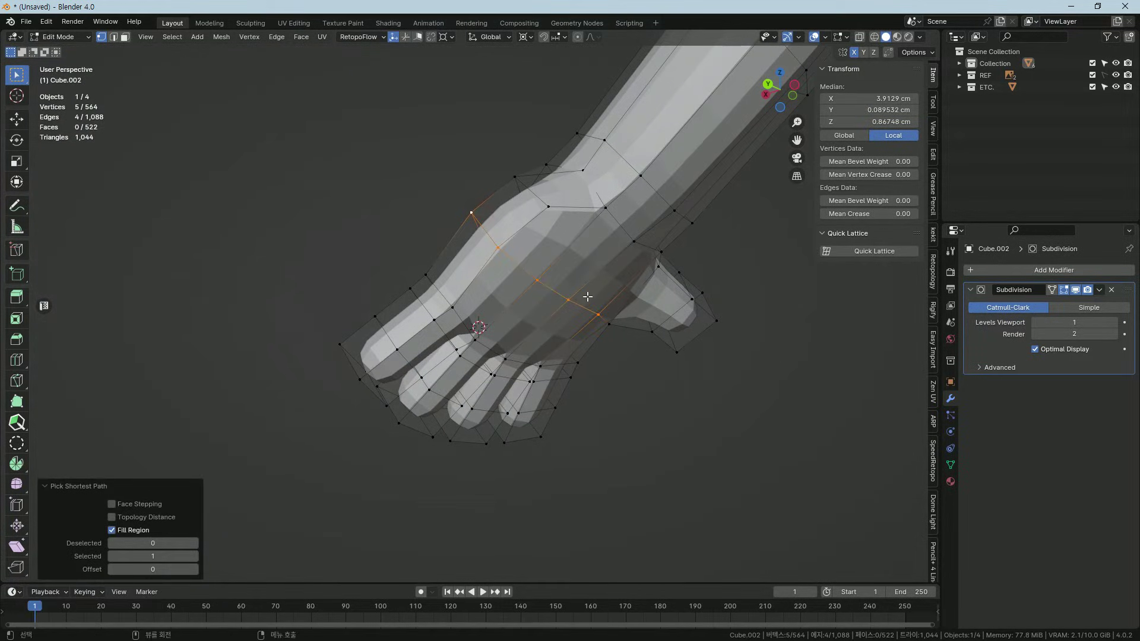
key("g")
type("gg")
Return to Object Mode and orbit around the character to check the evened hand.
middle_click(553, 328)
middle_click(565, 317)
key("Tab")
middle_click(565, 379)
middle_click(436, 305)
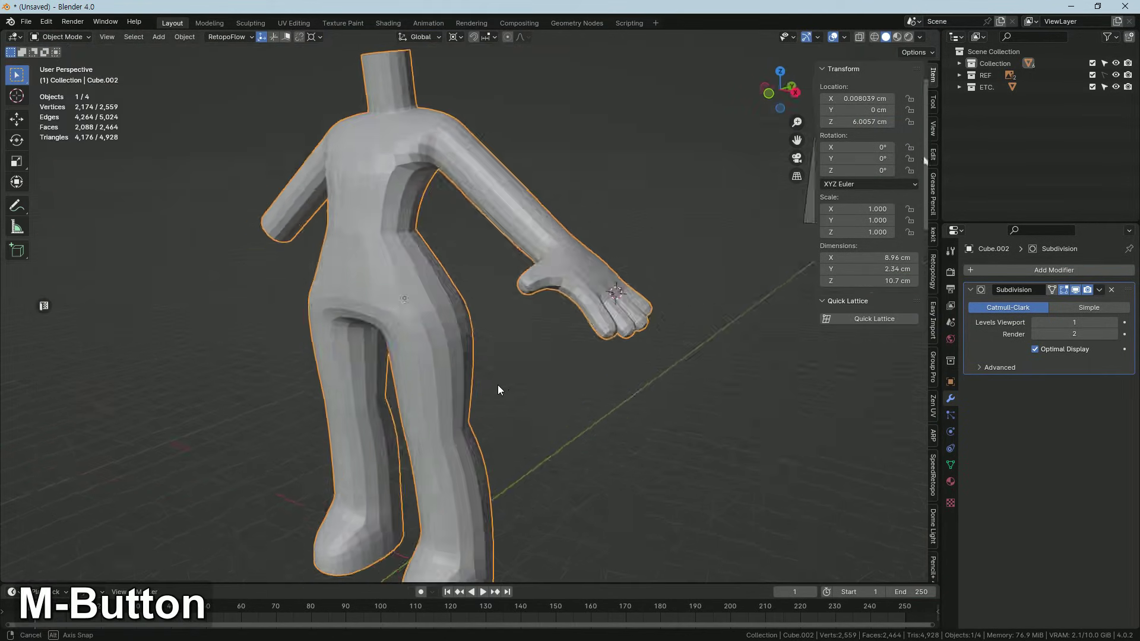
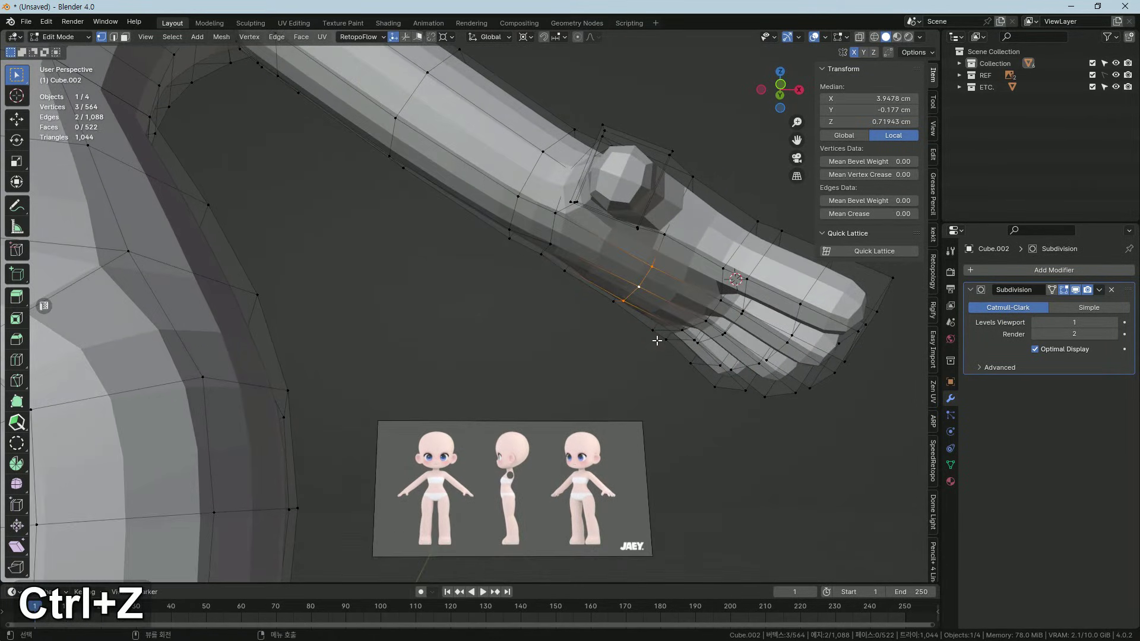
Move the selected wrist-underside vertices along Z to smooth the thumb-to-hand join.
type(".gz")
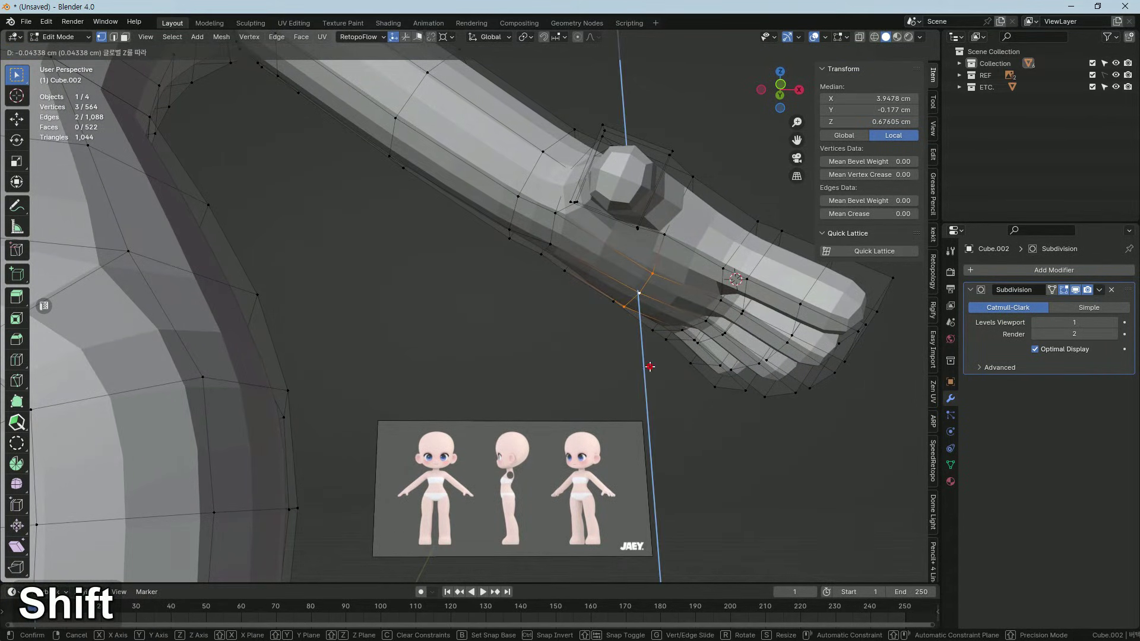
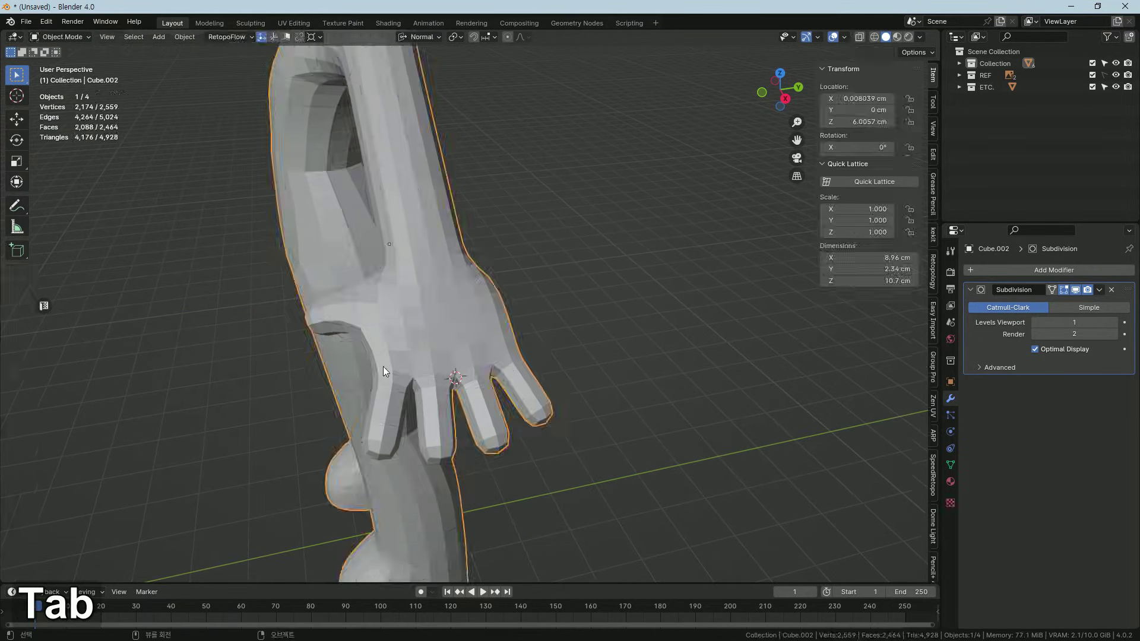
View the arm from the front, enter Edit Mode with X-ray and select the whole hand's geometry.
middle_click(448, 368)
middle_click(568, 318)
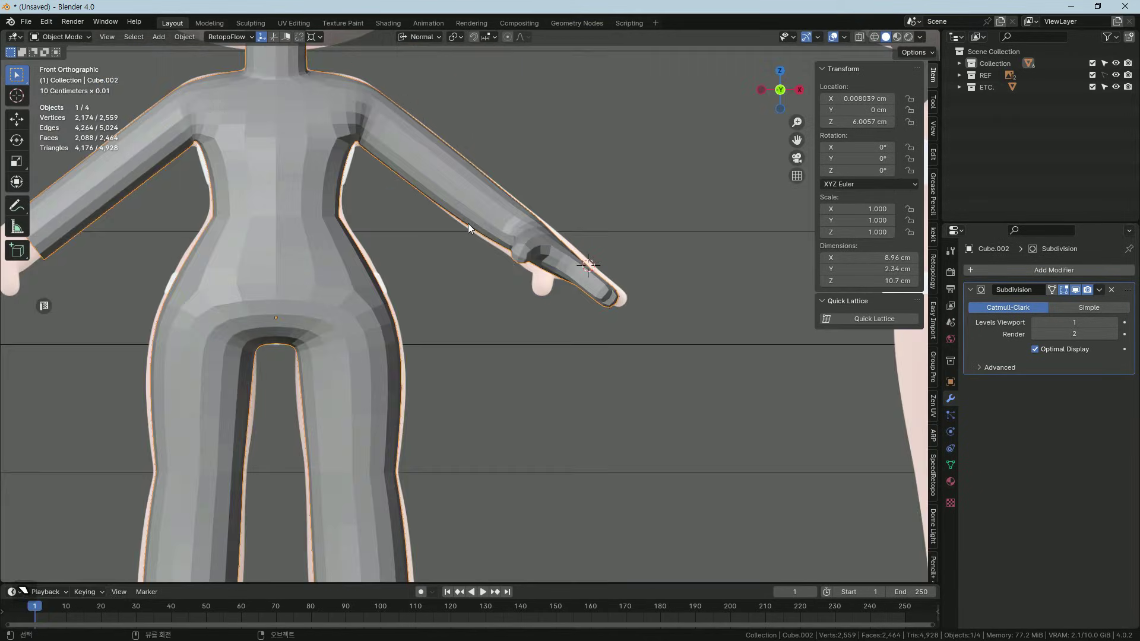
middle_click(497, 289)
key("Tab")
key("alt+z")
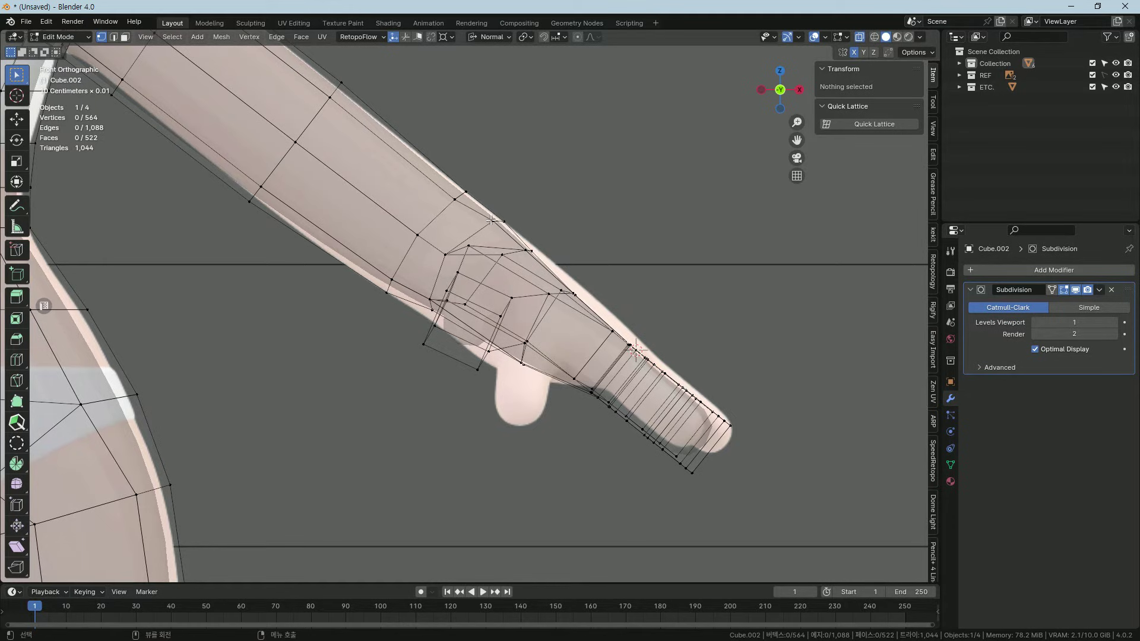
key("shift+s")
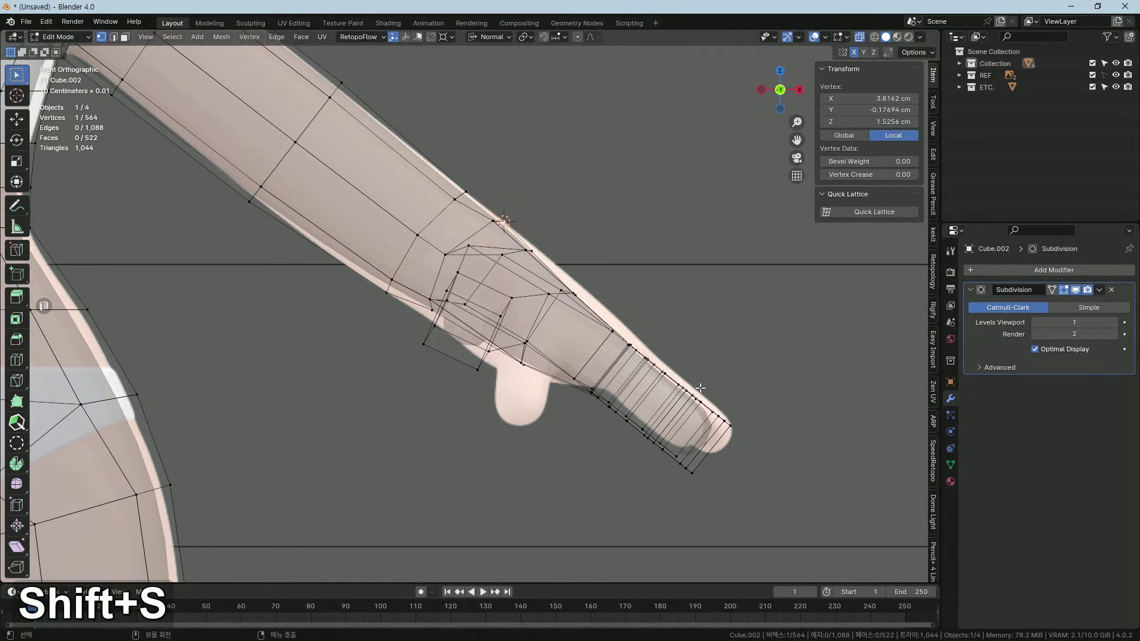
key("2")
key("1")
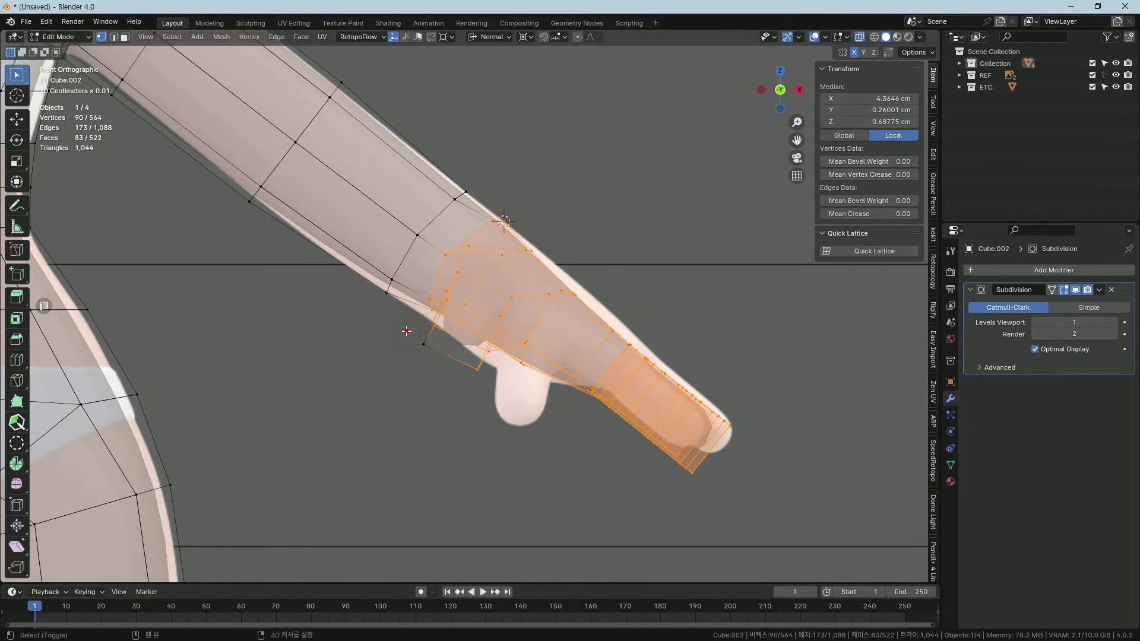
Enlarge the hand, retrying with undos, scaling it along Z, then Y and X to fit the arm.
key("s")
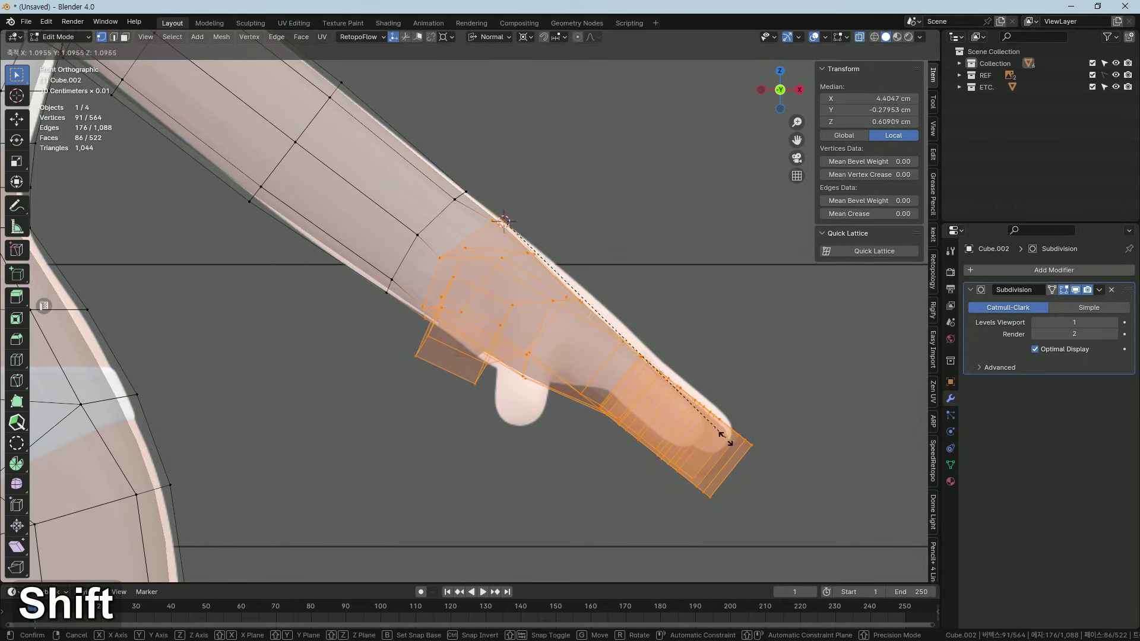
key("s")
type("sz")
key("ctrl+z")
key("s")
key("s")
key("g")
key("ctrl+z")
key("s")
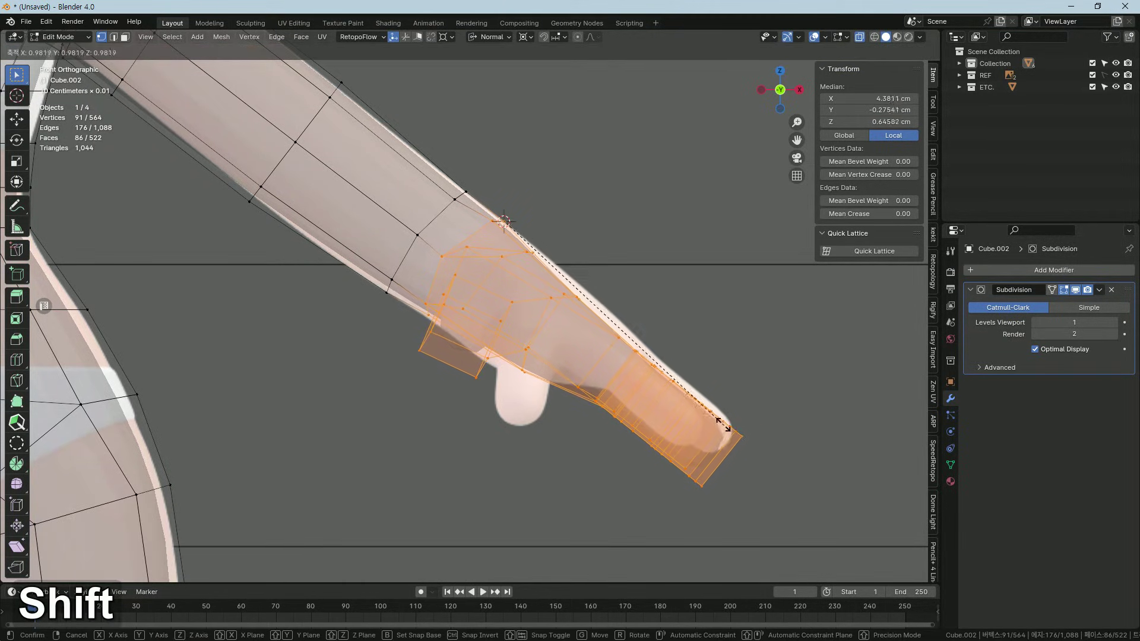
key("g")
key("ctrl+z")
key("s")
type("sy")
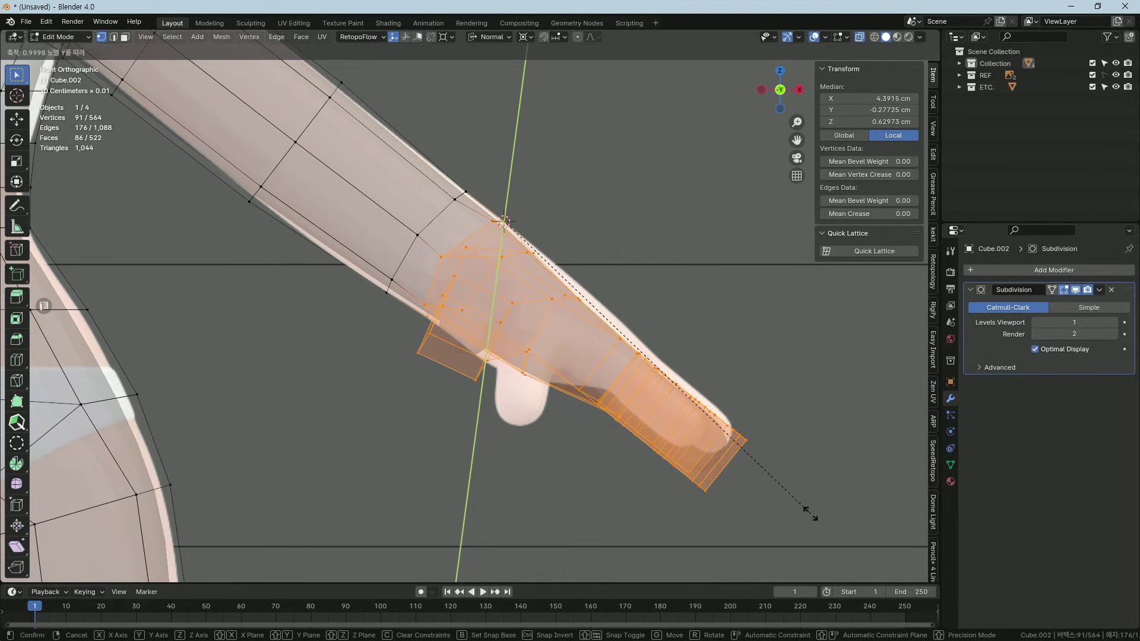
type("sx")
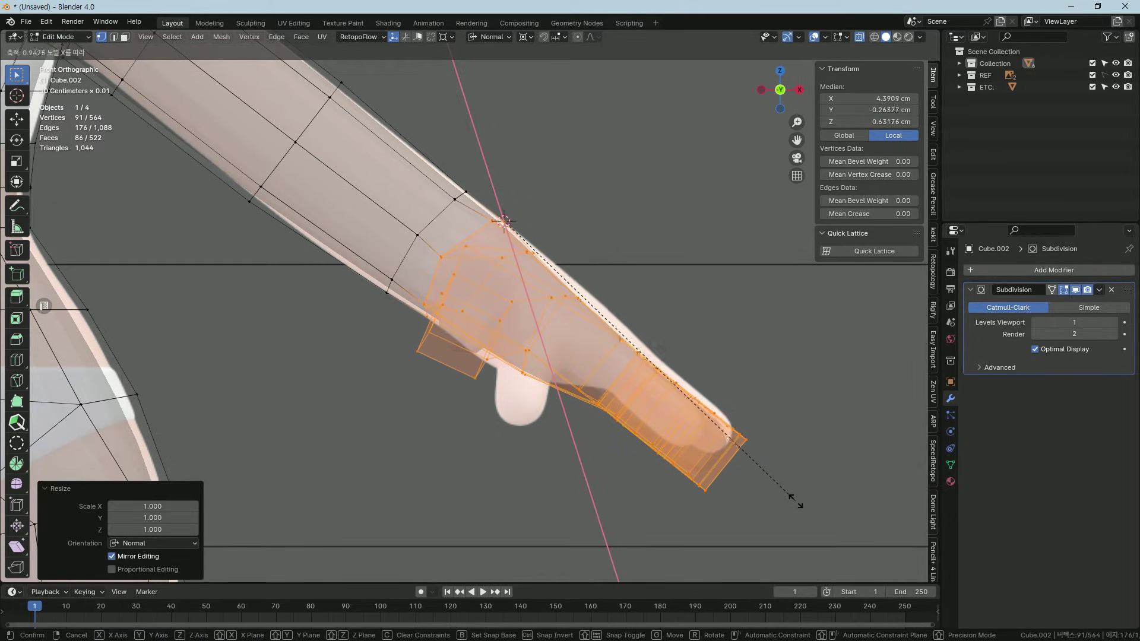
key("ctrl+z")
Leave Edit Mode, turn X-ray off and orbit to inspect the resized hand.
key("Tab")
key("alt+z")
middle_click(588, 391)
middle_click(584, 350)
middle_click(637, 335)
middle_click(546, 380)
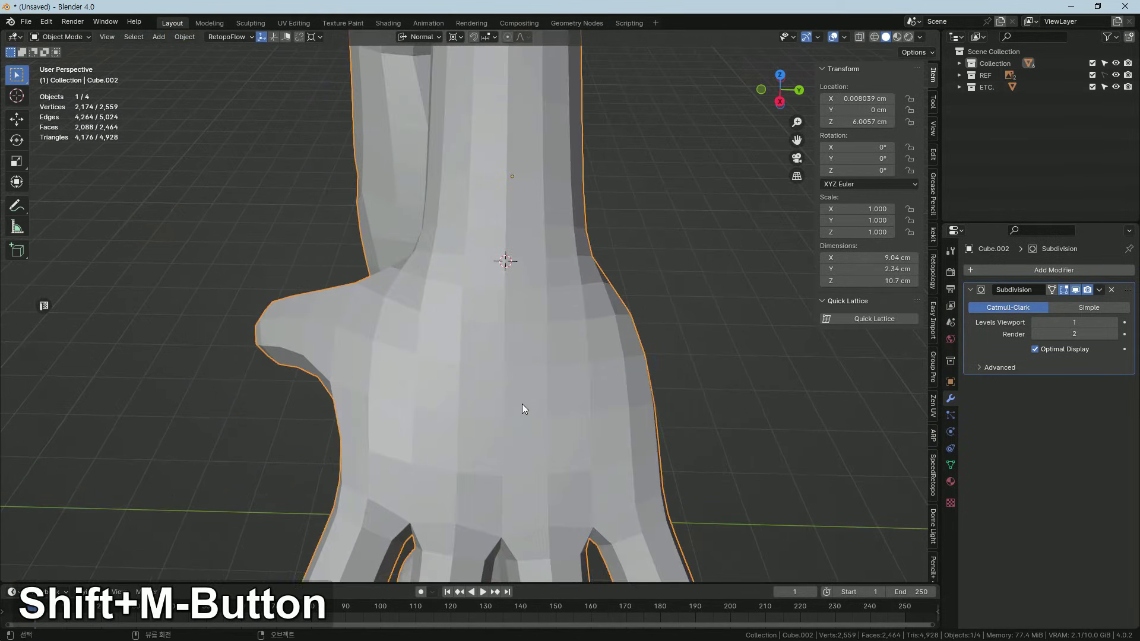
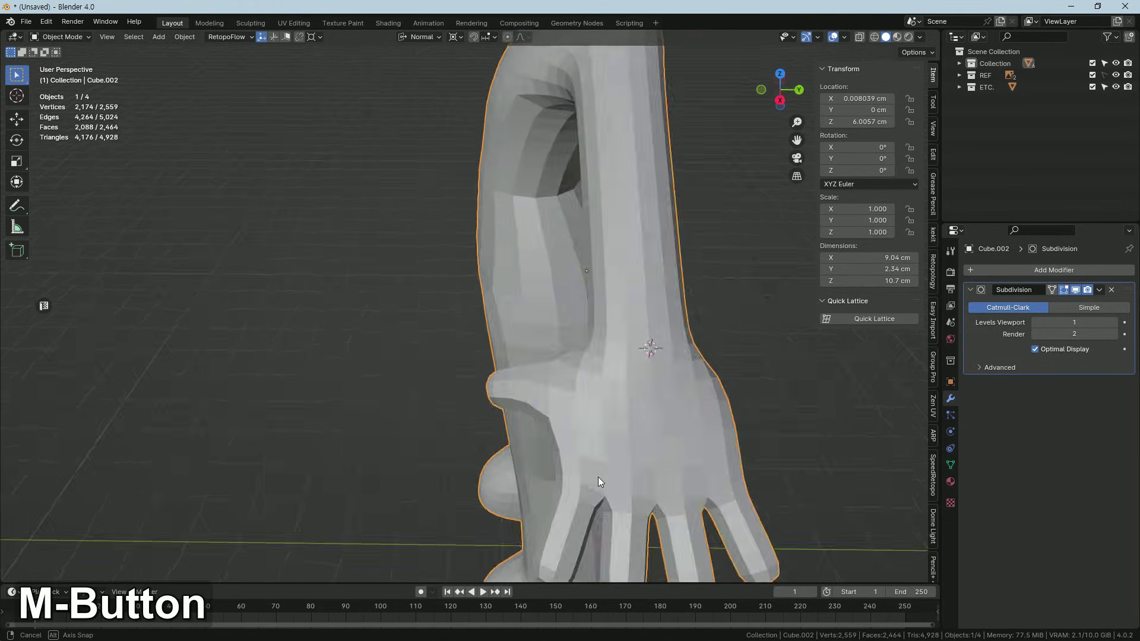
middle_click(540, 376)
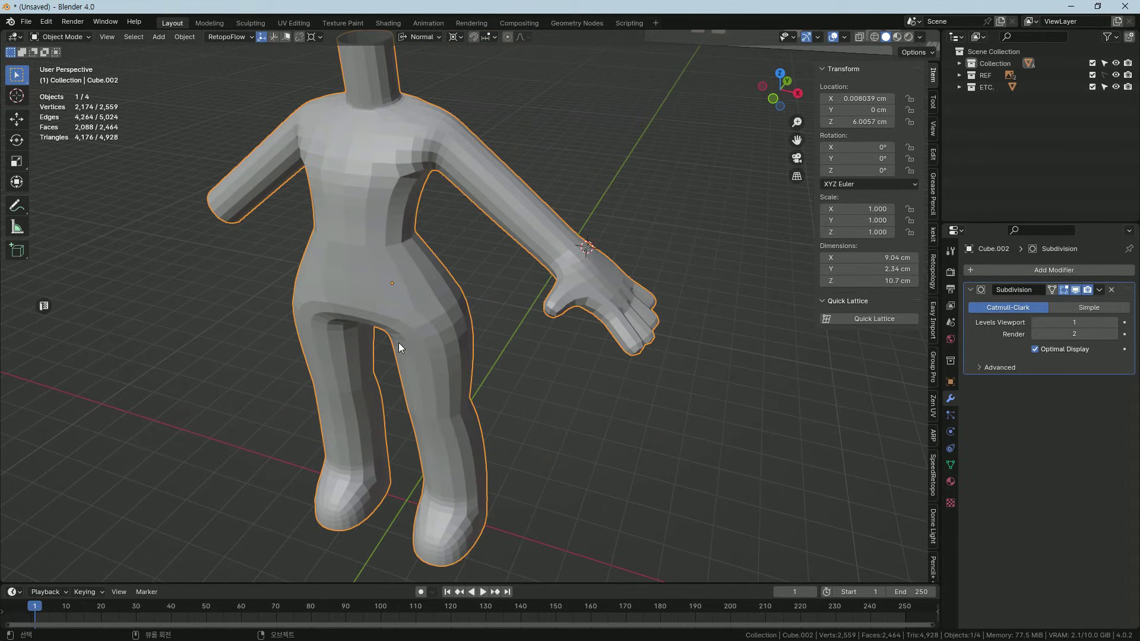
middle_click(388, 354)
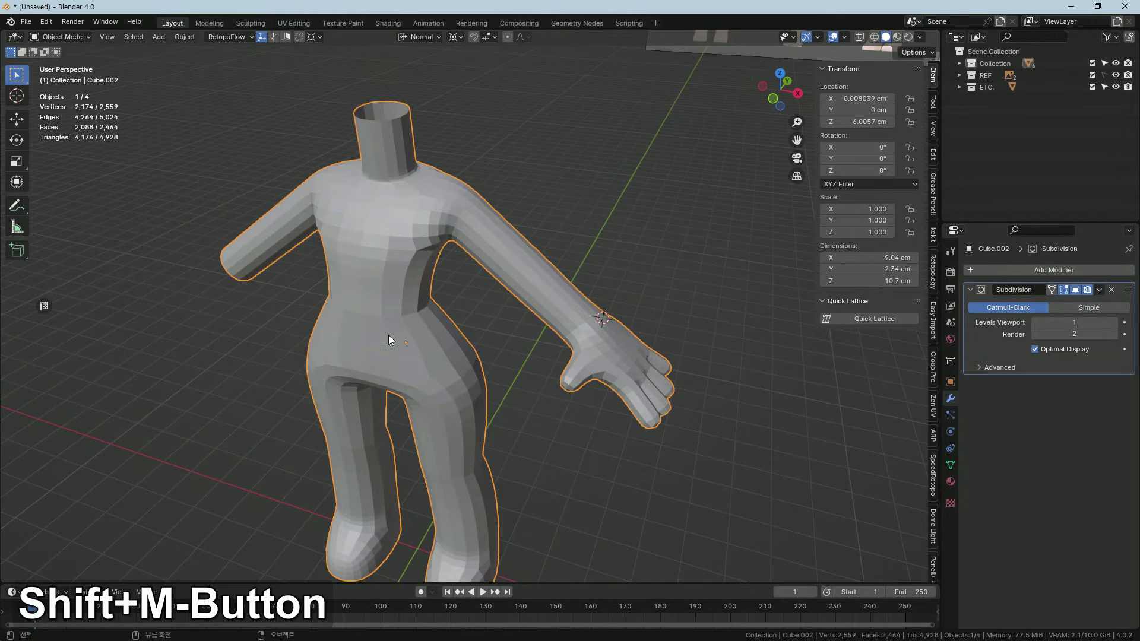
key("Tab")
key("Tab")
middle_click(384, 331)
middle_click(409, 336)
key("Tab")
key("1")
key("Tab")
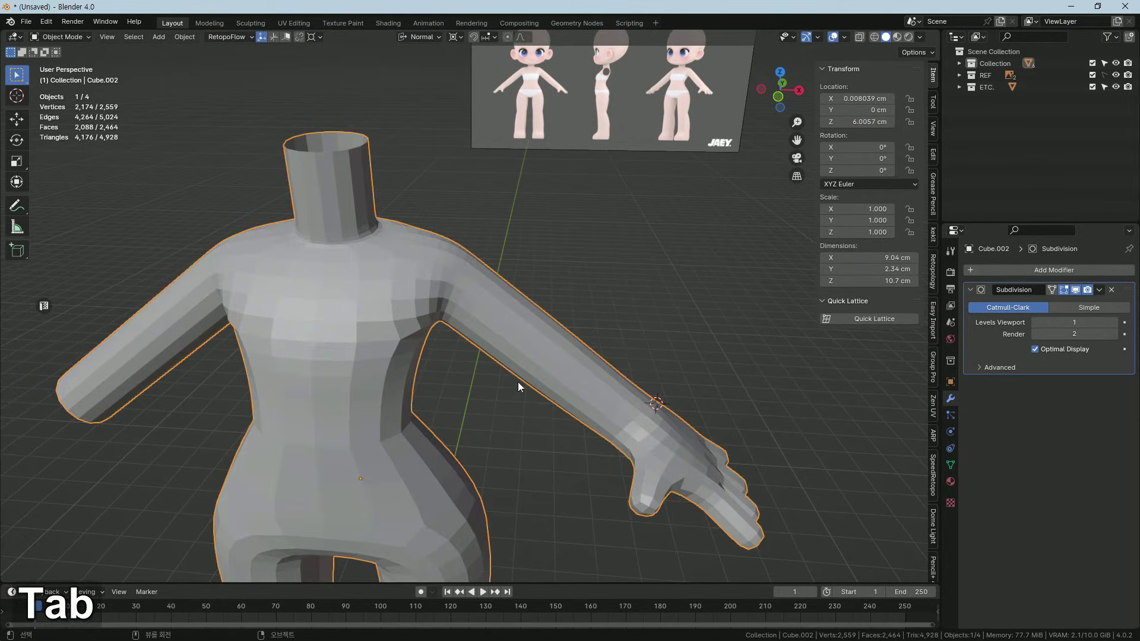
key("shift+F12")
middle_click(522, 306)
In Edit Mode, nudge a few vertices near the thumb base up and down along Z.
key("Tab")
middle_click(504, 369)
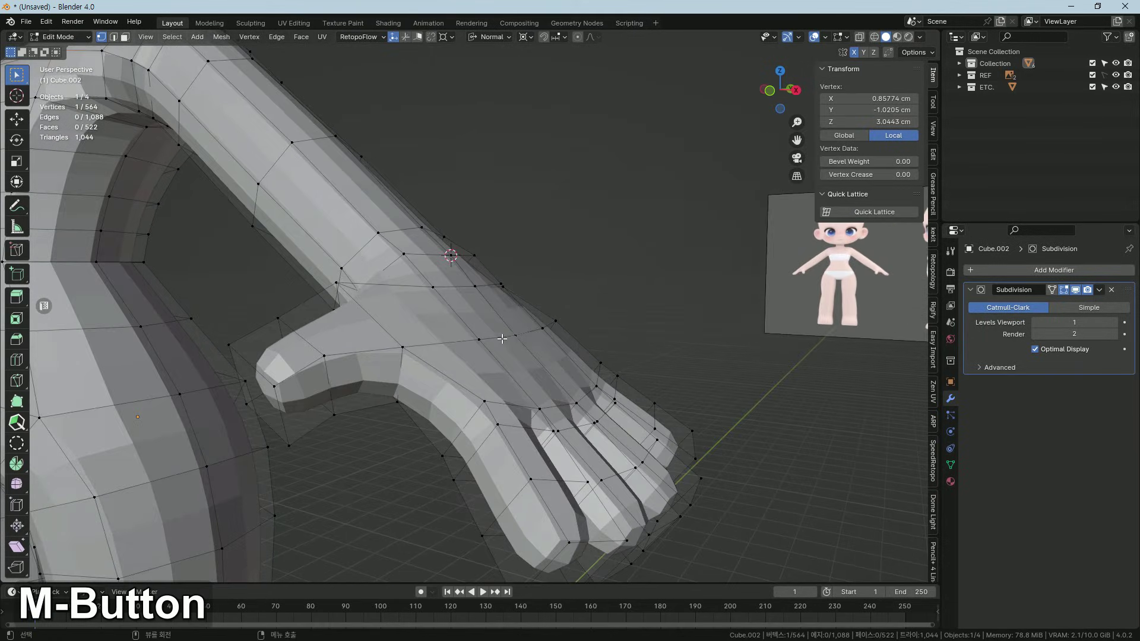
middle_click(528, 333)
type("gz")
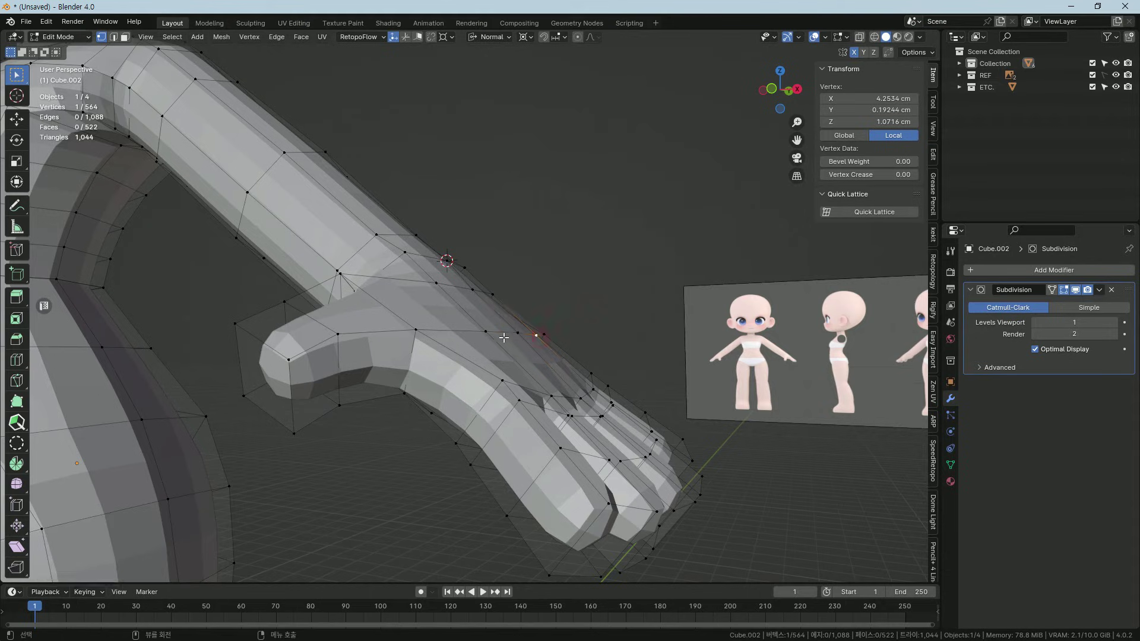
type("gz")
key("z")
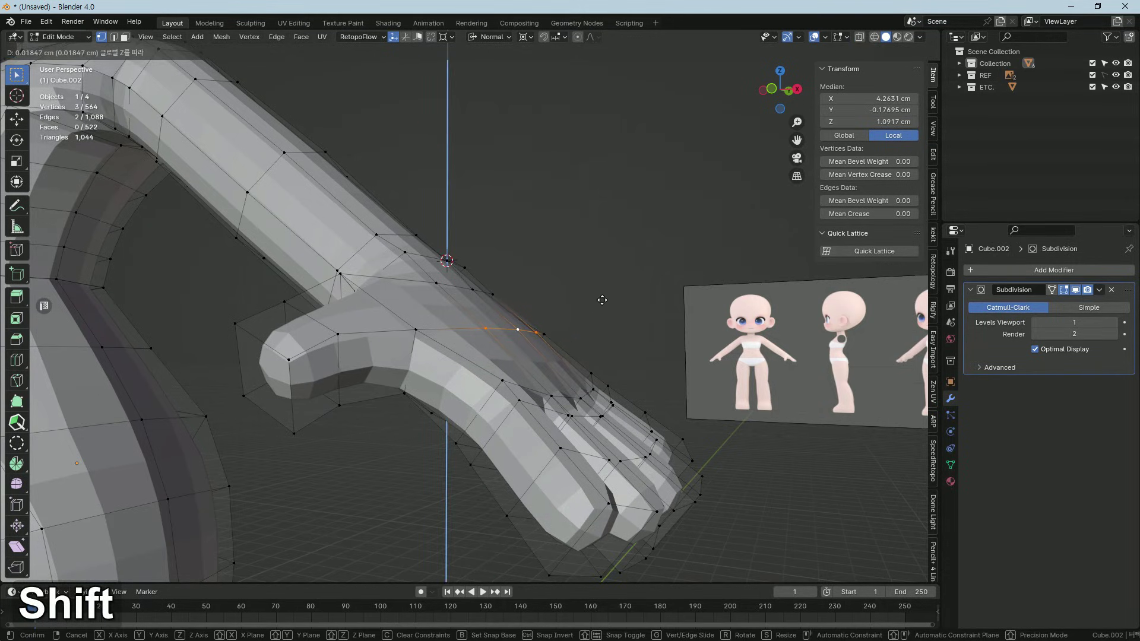
type("gz")
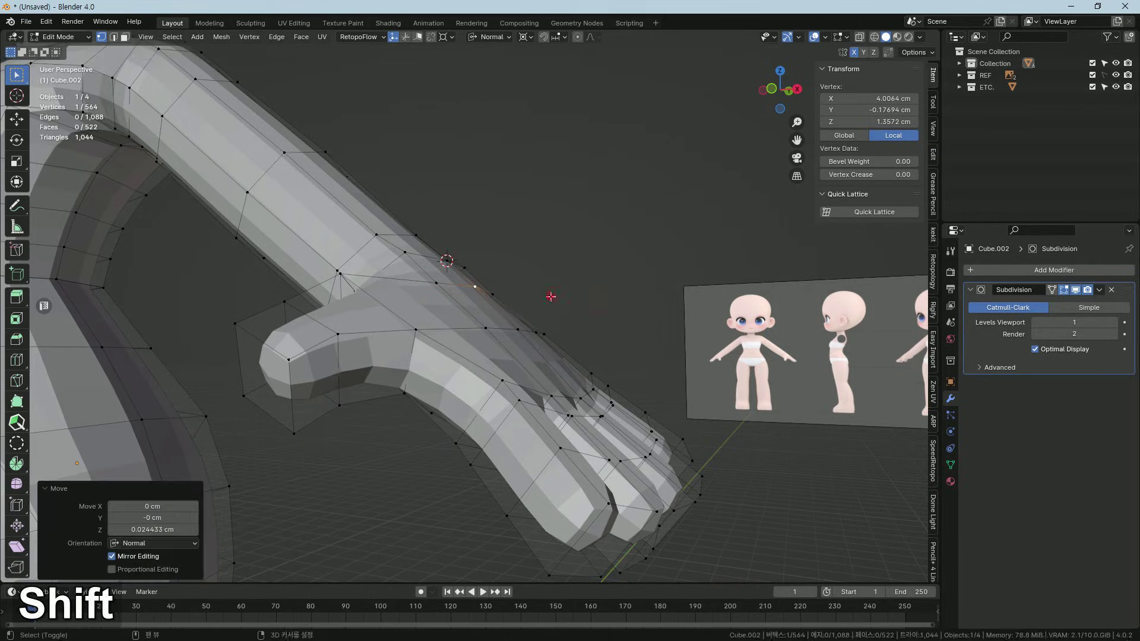
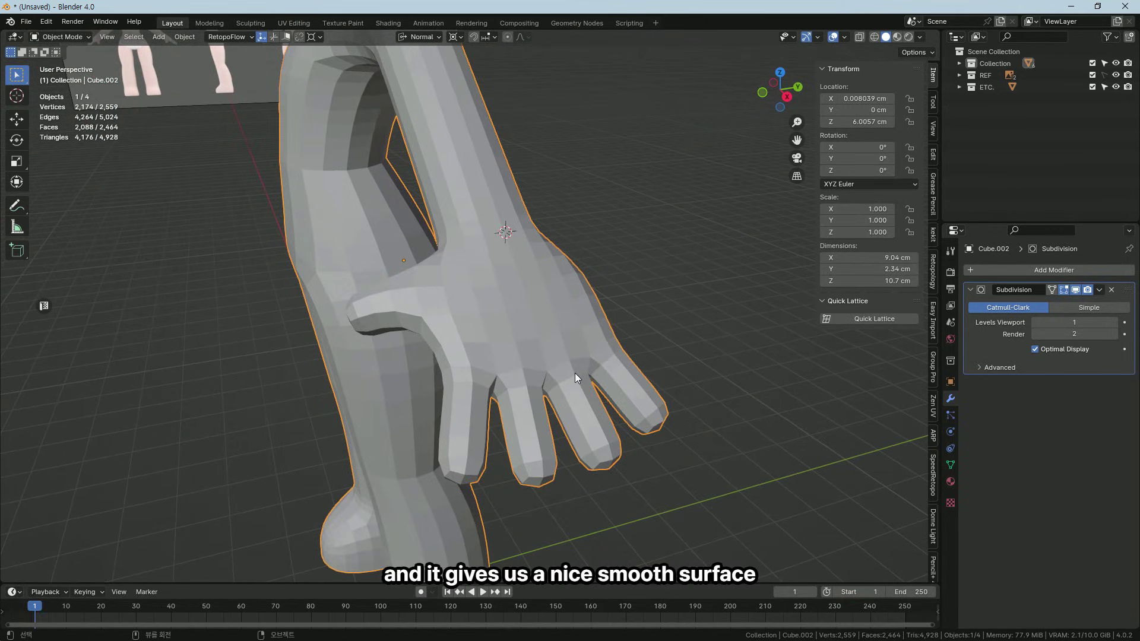
Set the body's viewport subdivision to level 2 with Ctrl+2 and orbit to check the smoothed hand.
middle_click(533, 348)
key("ctrl+2")
middle_click(558, 359)
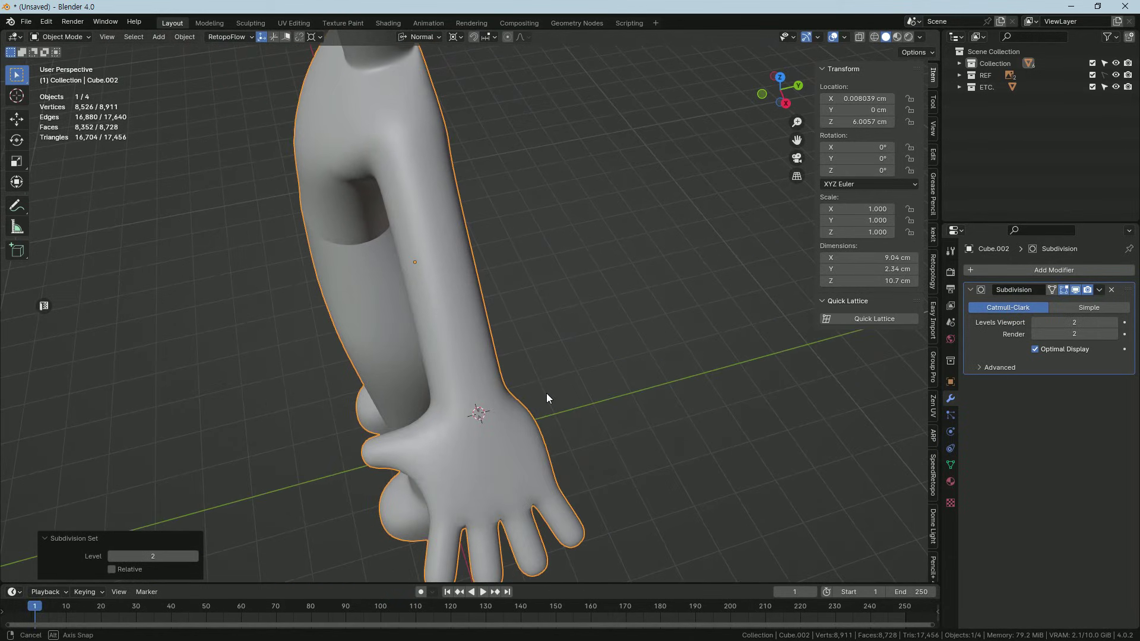
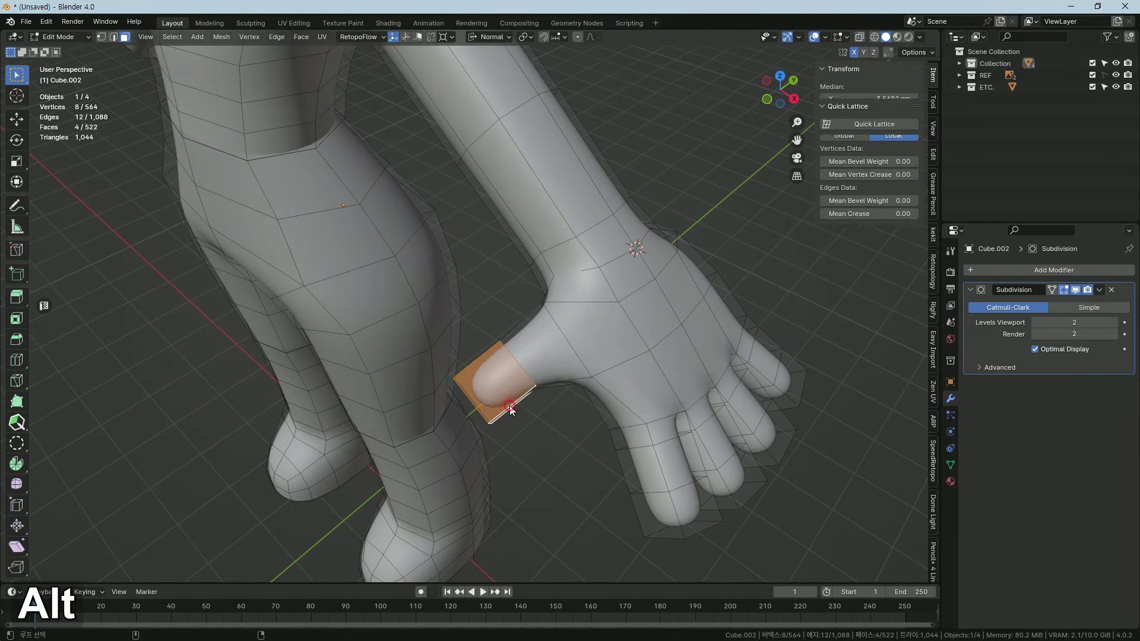
With X-ray on, move and rotate the thumb-tip faces, then check the result in Object Mode.
key("alt+z")
key("r")
key("g")
key("r")
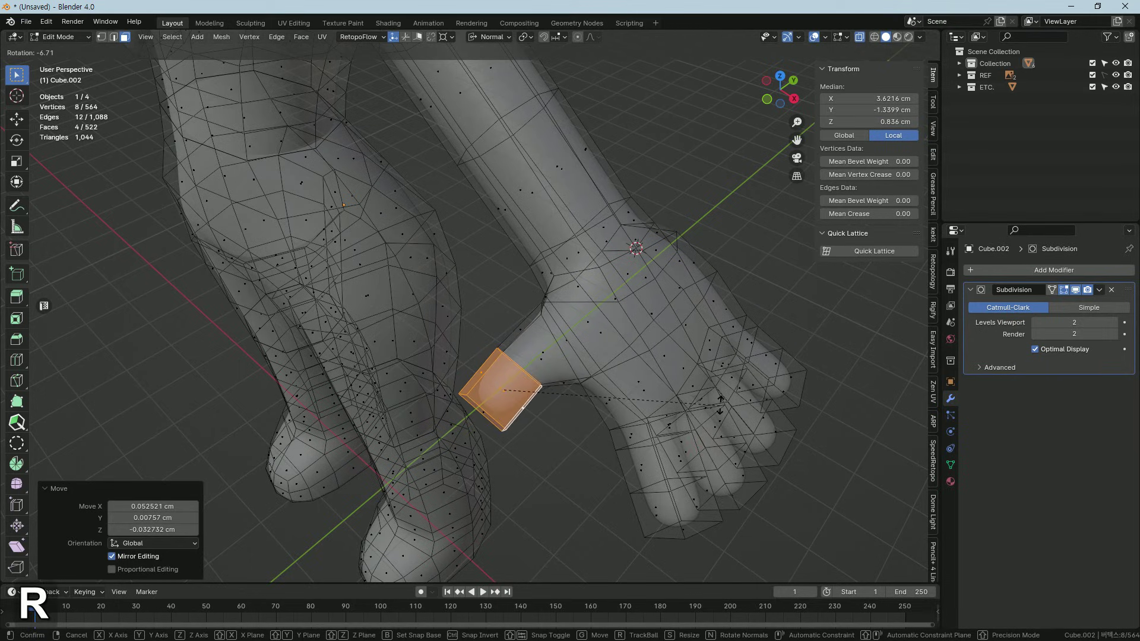
key("g")
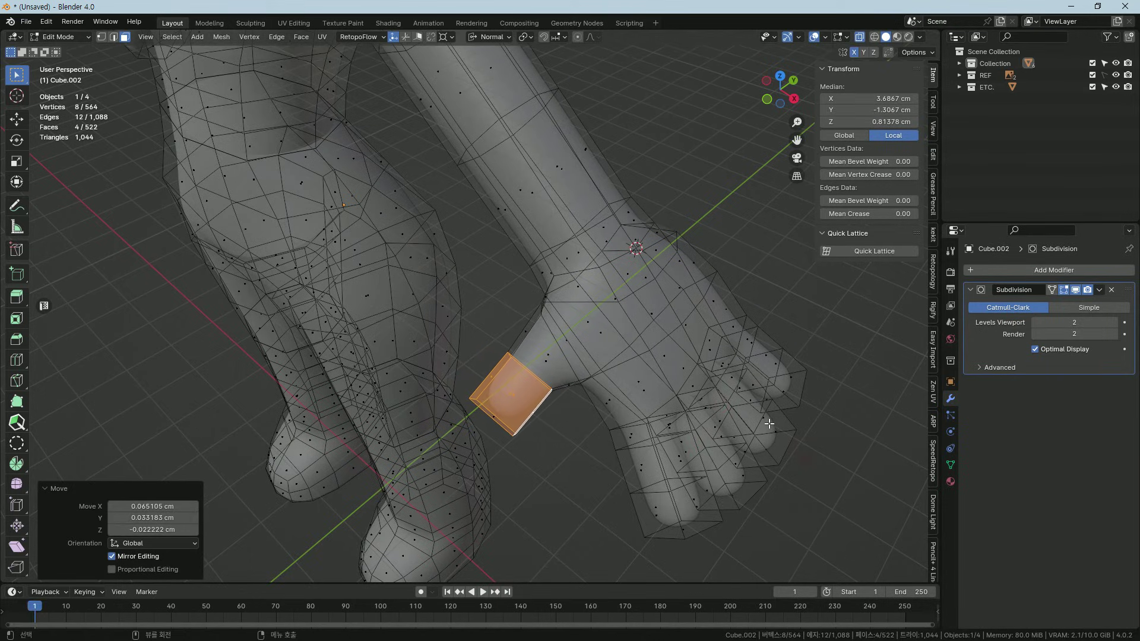
key("r")
key("g")
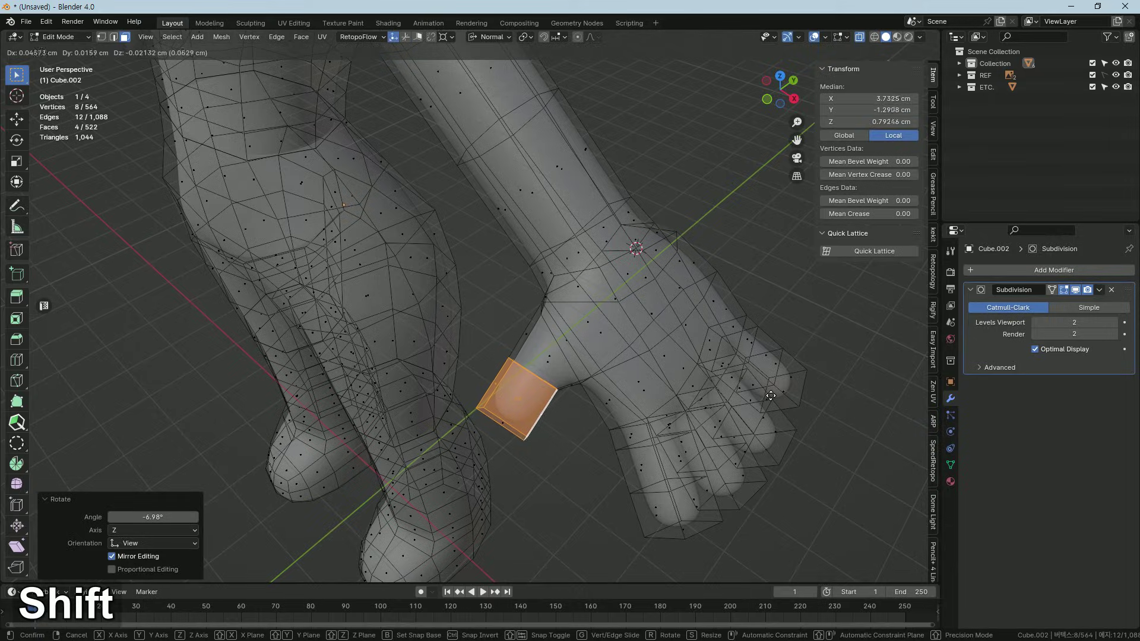
key("Tab")
key("alt+z")
key("alt+z")
middle_click(618, 404)
middle_click(638, 358)
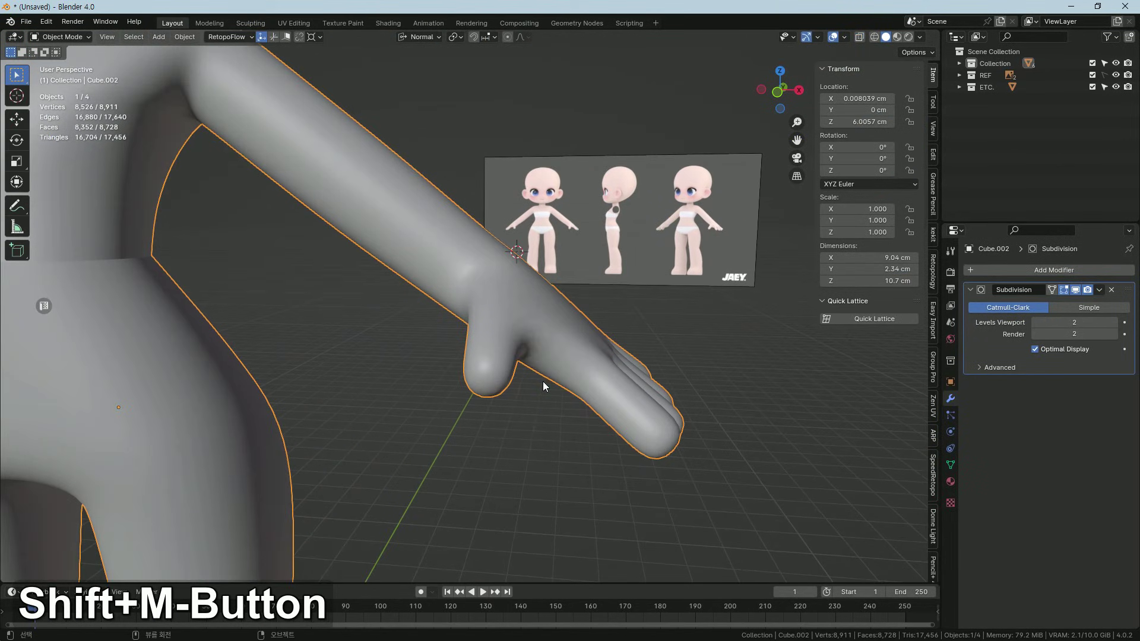
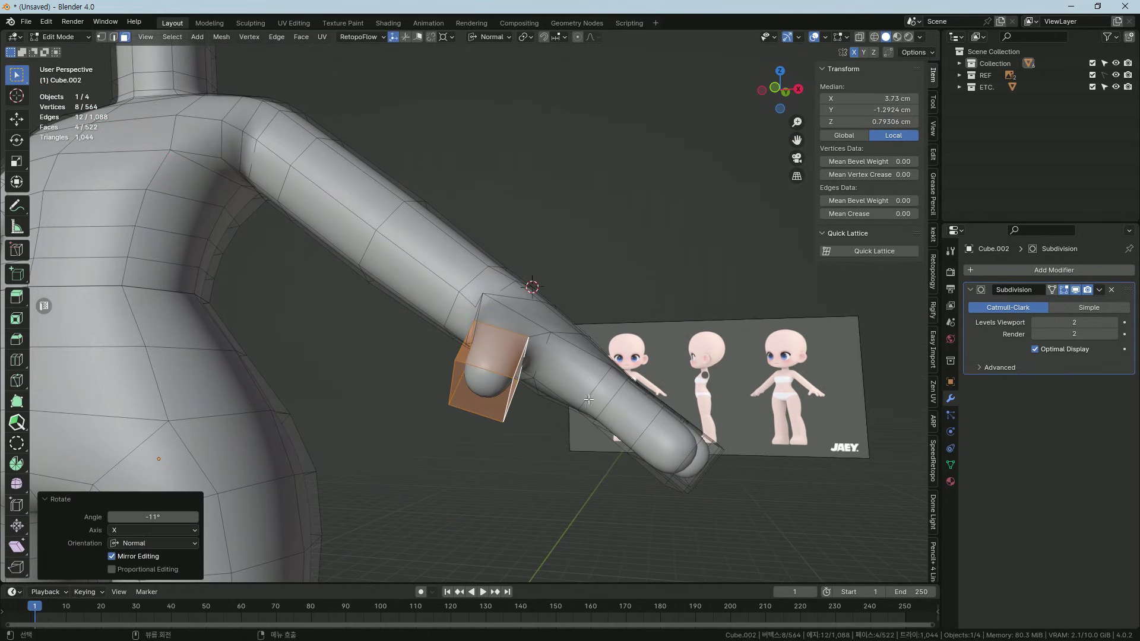
Undo and re-tilt the thumb tip about 20 degrees around Y and X, then orbit the whole body to review.
key("ctrl+z")
key("r")
type("ryx")
key("r")
type("ry")
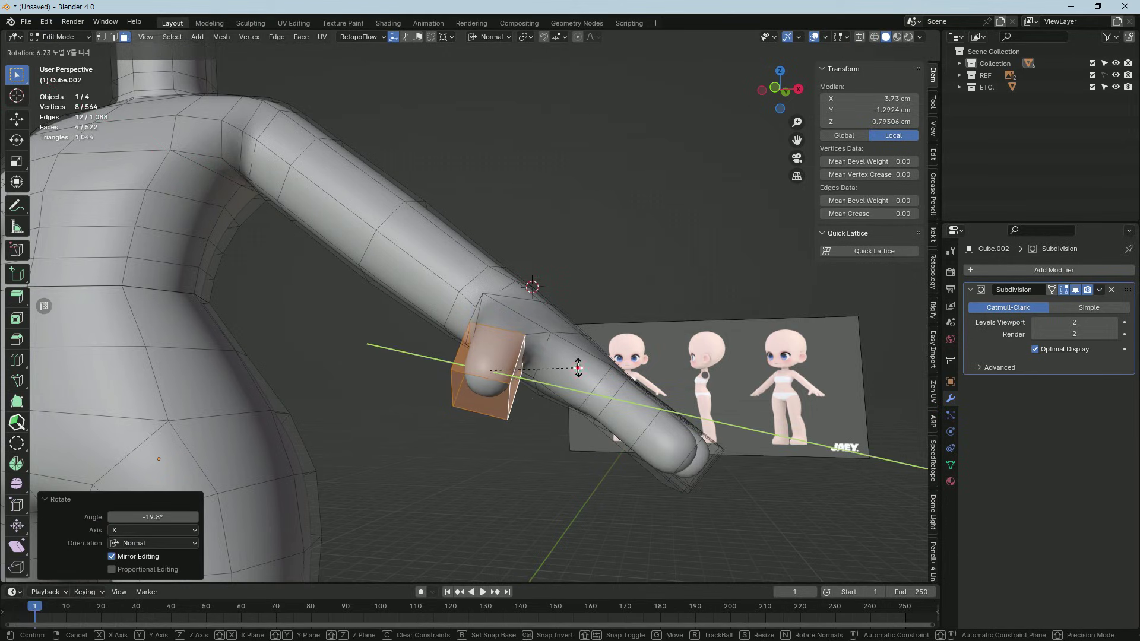
key("Tab")
middle_click(518, 392)
middle_click(501, 428)
middle_click(502, 417)
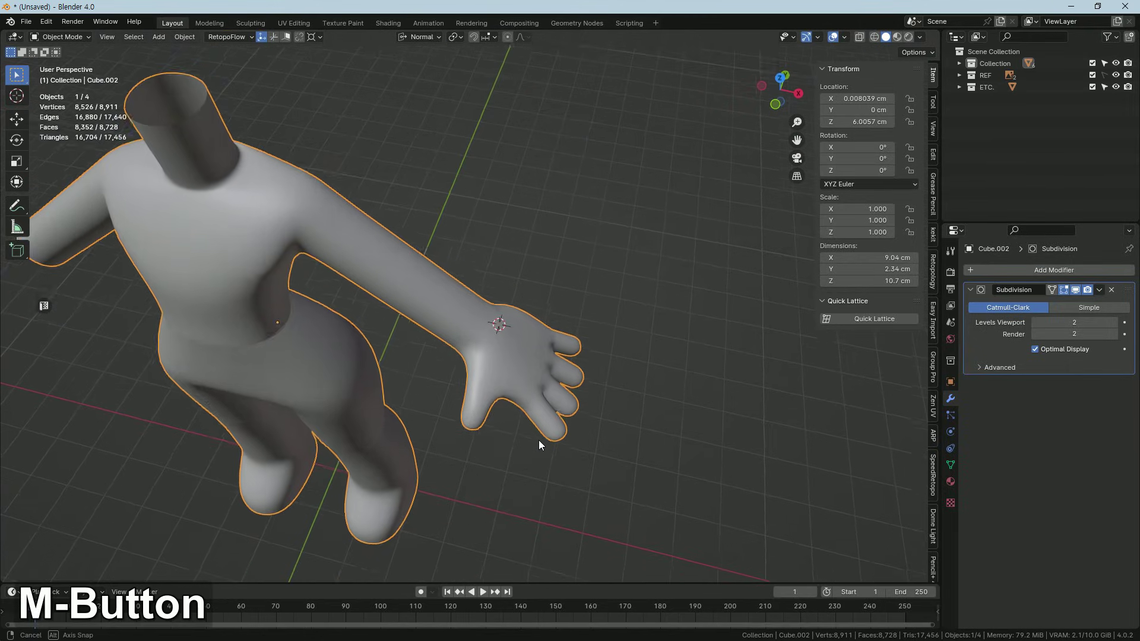